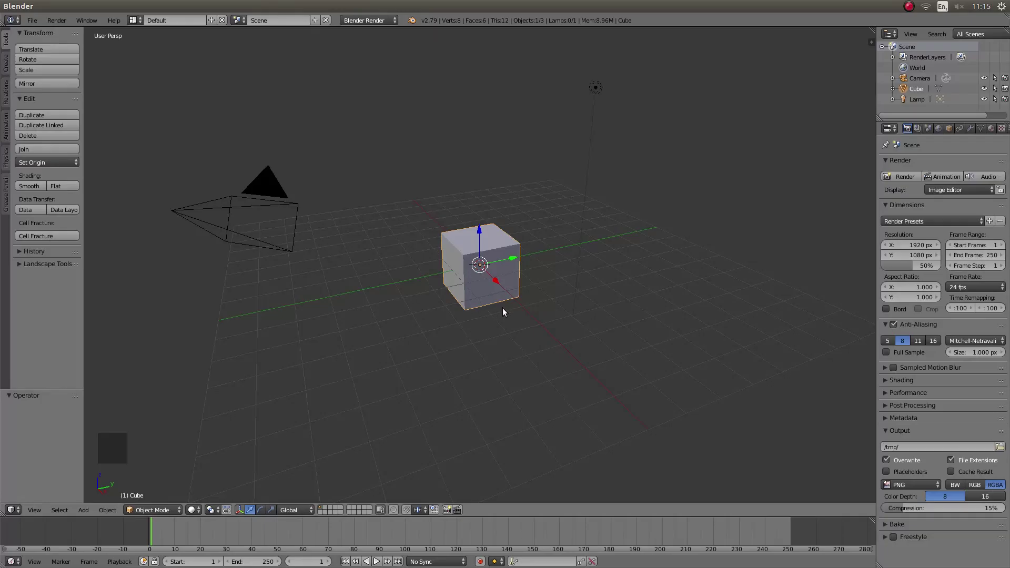
- Delete the default cube and view the scene from directly above
key(x)
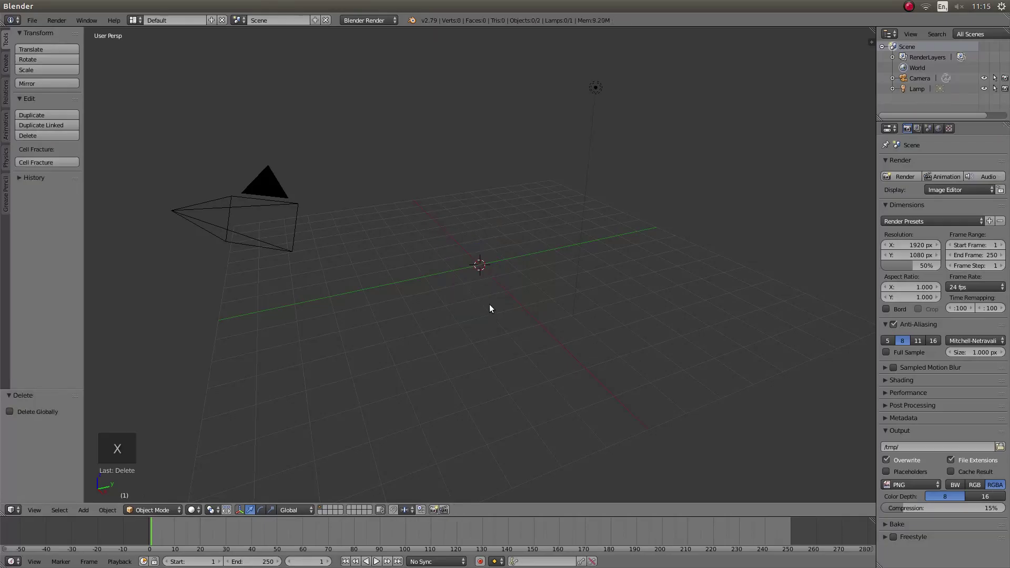
key(KP_7)
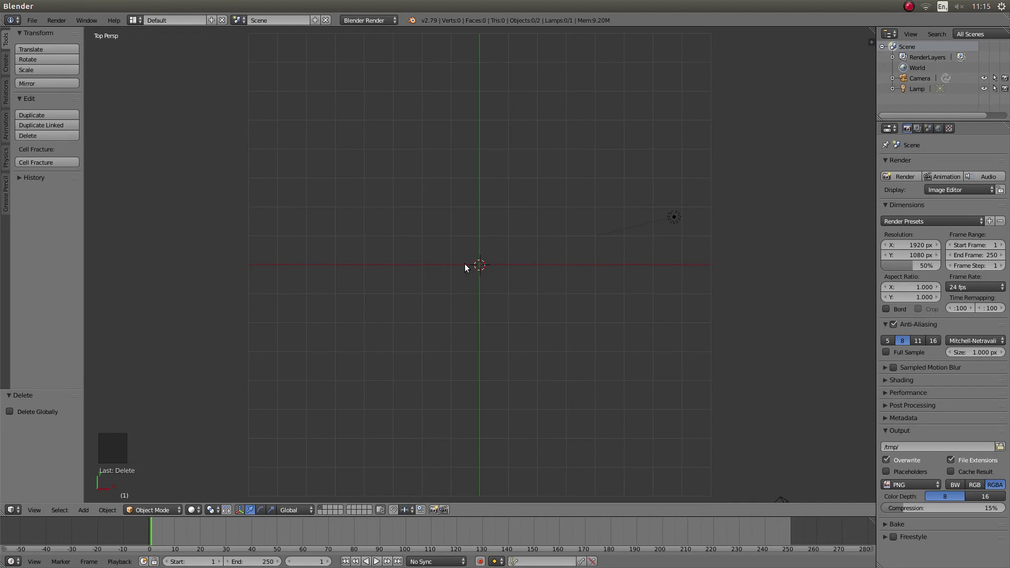
- Add a 32-vertex circle mesh, scale it to twice its size and enter Edit Mode
scroll(up, 3)
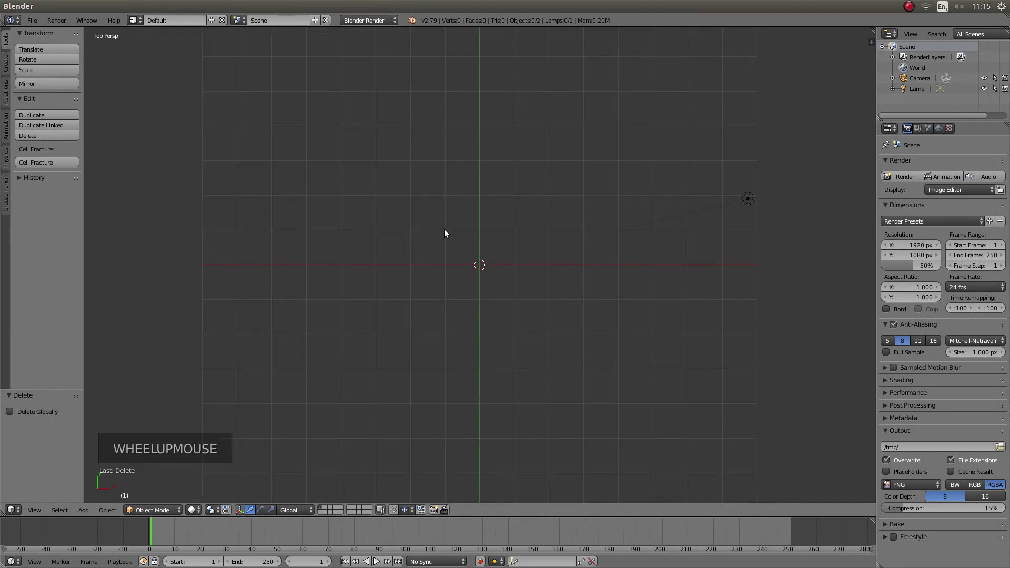
key(shift+a)
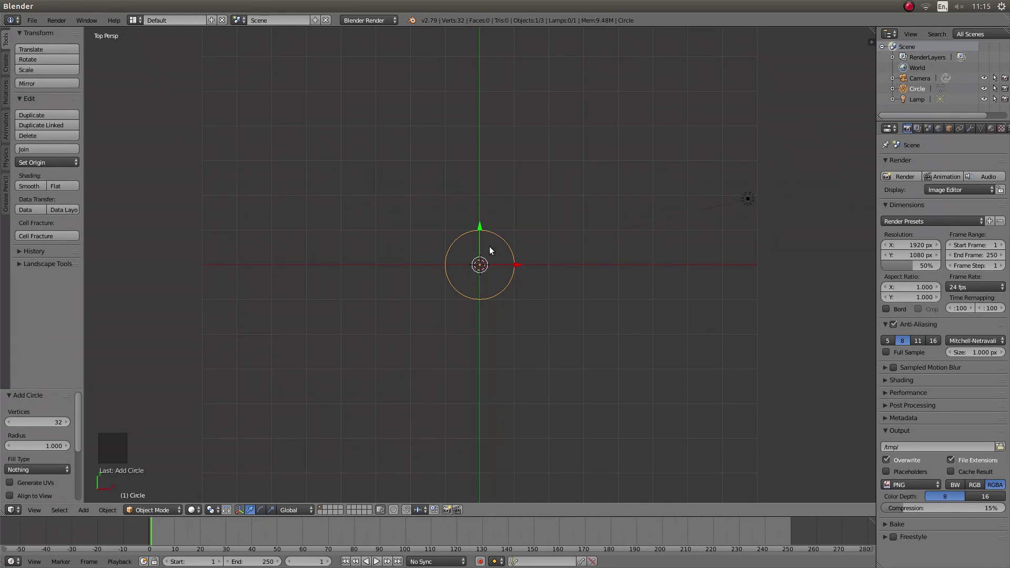
key(s)
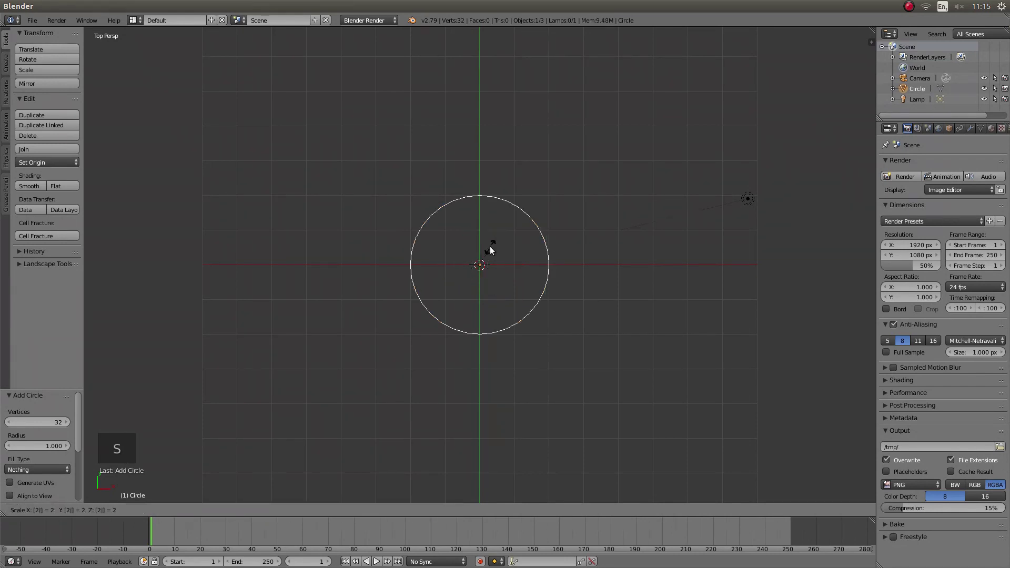
key(Tab)
scroll(up, 3)
scroll(up, 3)
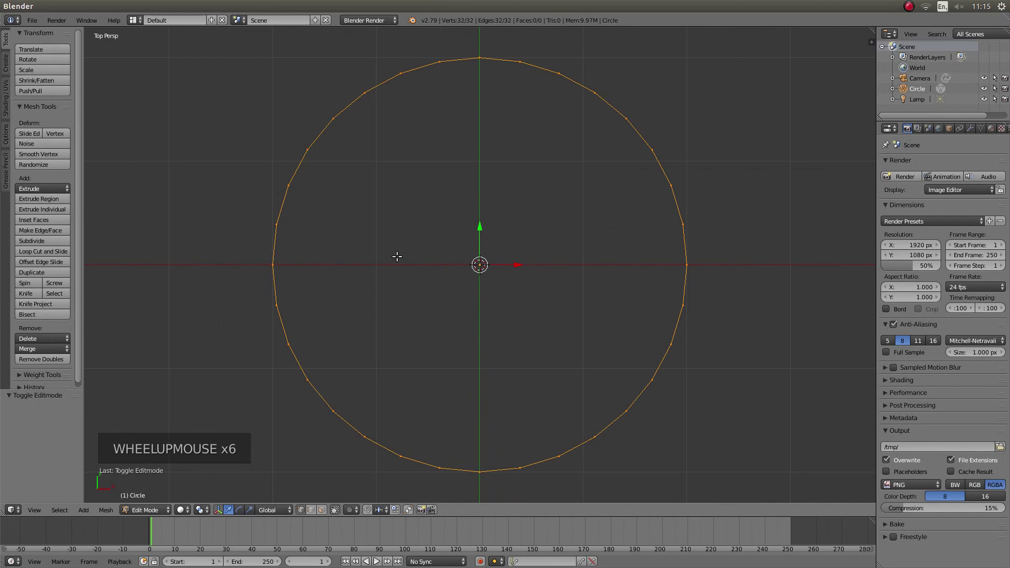
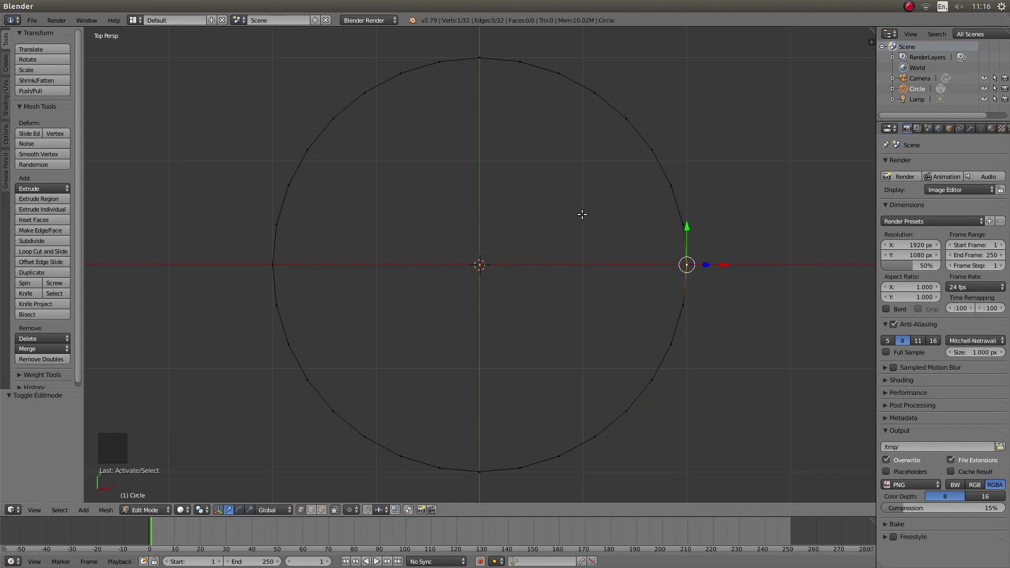
- Invert the selection around the rightmost vertex, delete the other vertices and view from the front
key(ctrl+i)
key(x)
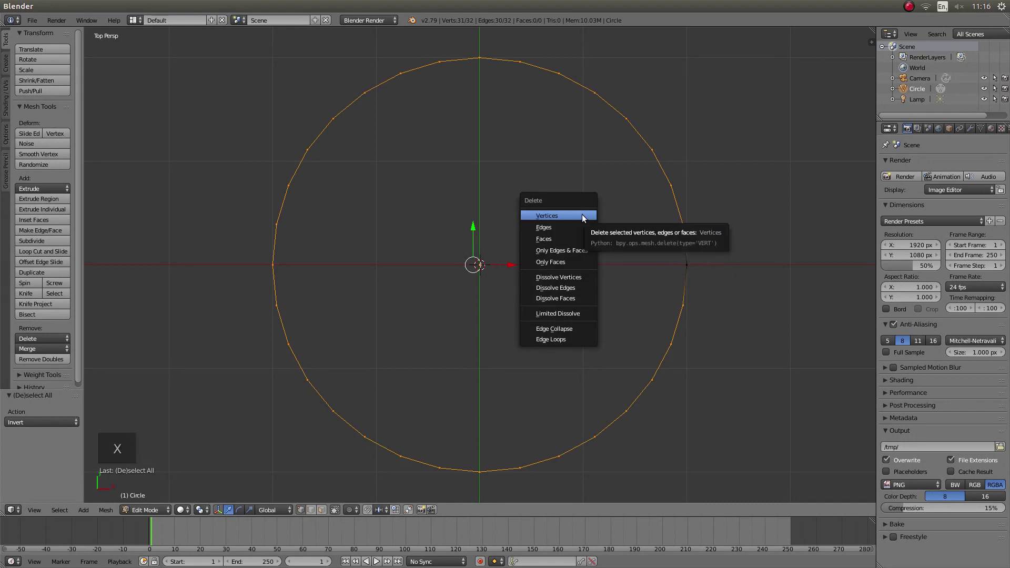
key(a)
key(a)
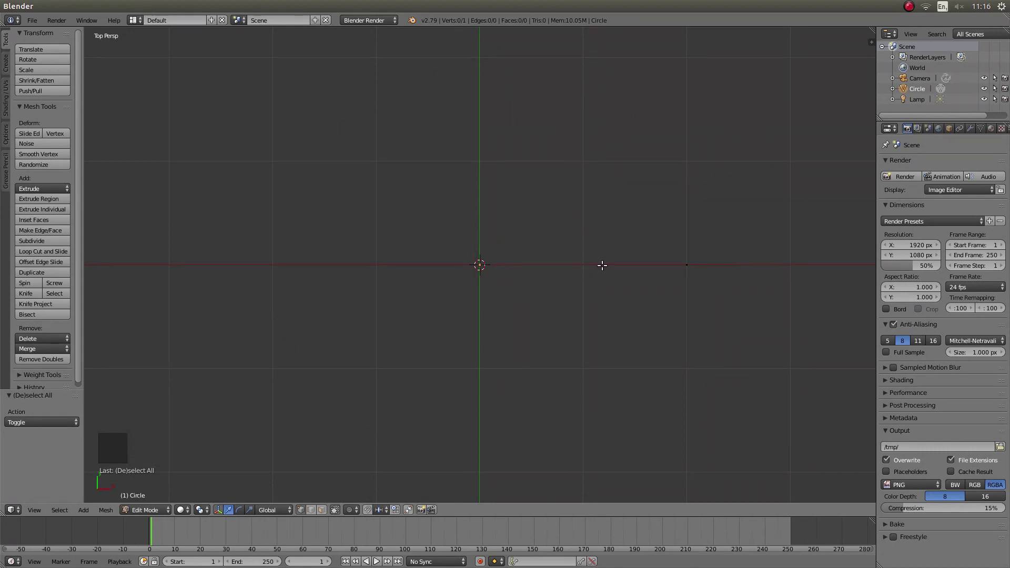
key(KP_1)
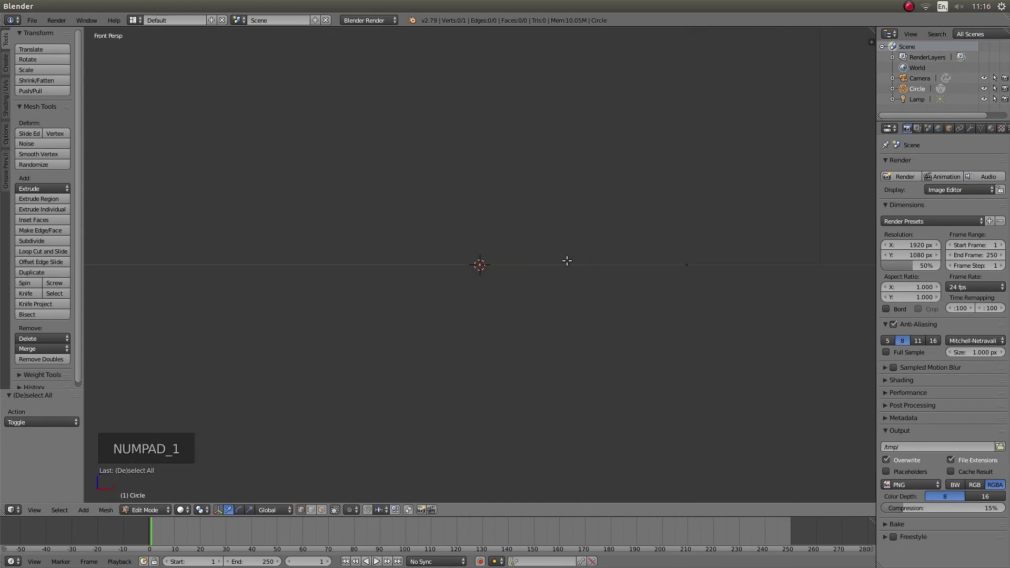
scroll(down, 3)
scroll(down, 3)
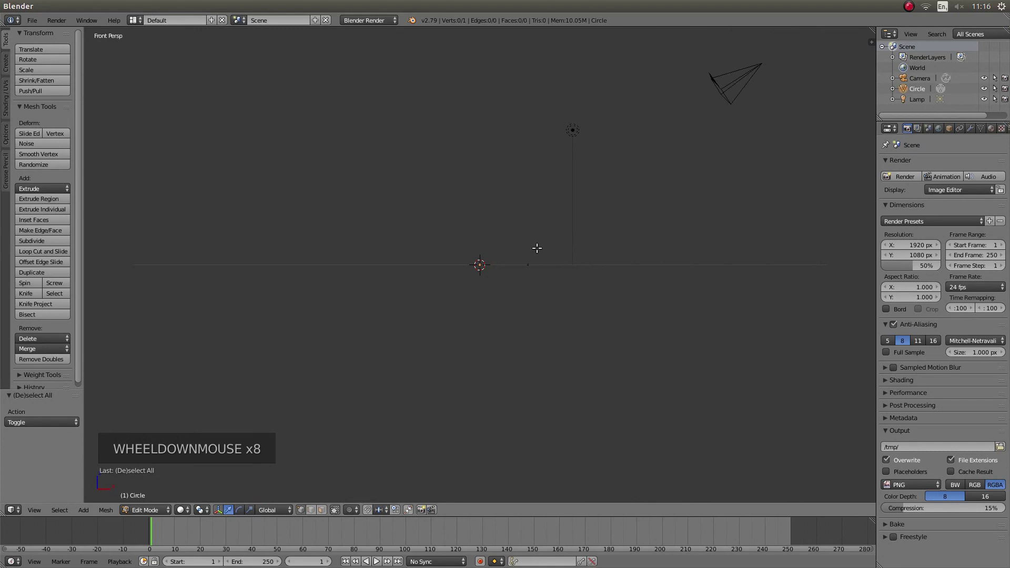
- Toggle the view projection and leave Edit Mode with the single-vertex Circle
key(KP_5)
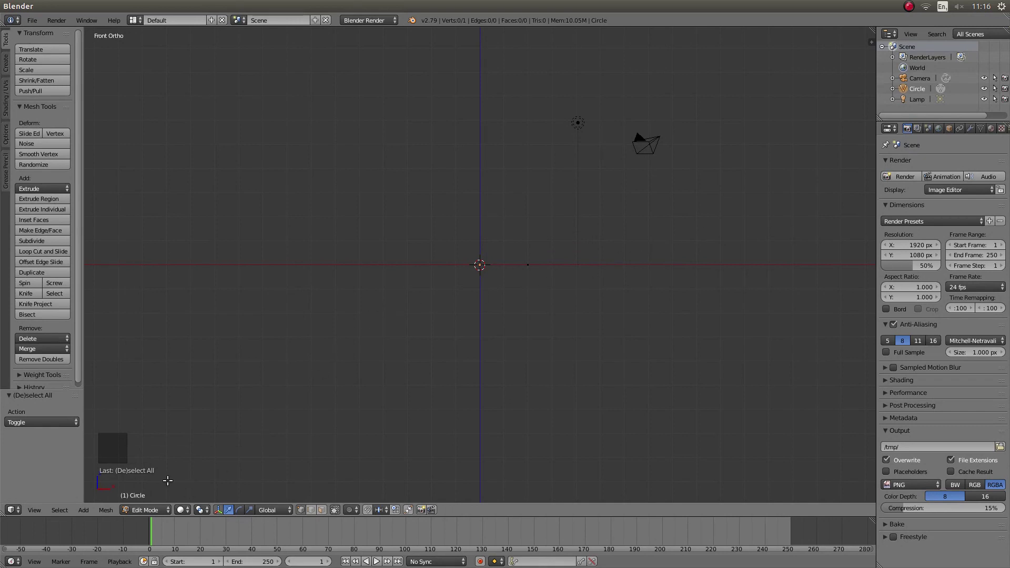
key(Tab)
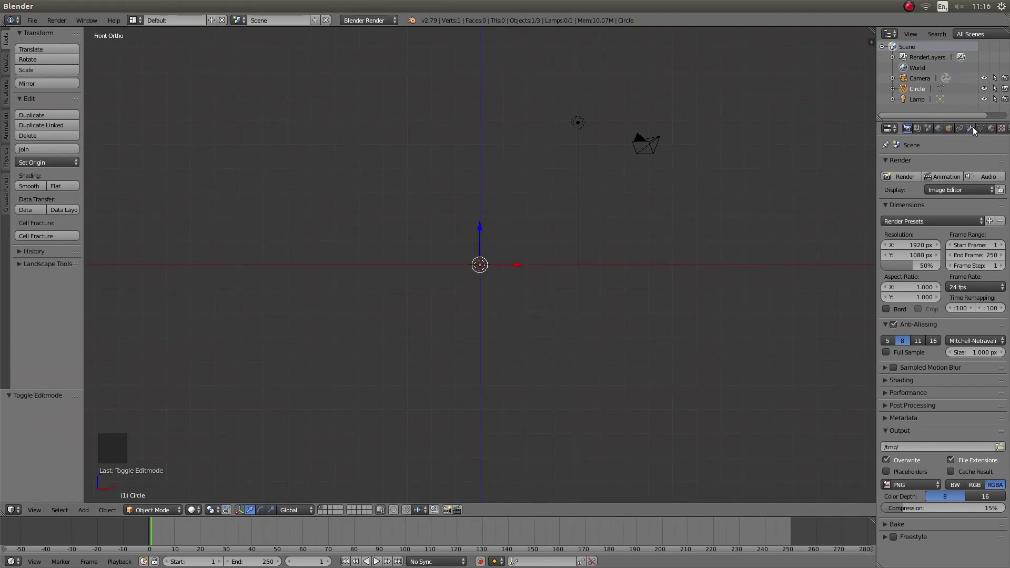
- Add a Screw modifier to the Circle vertex with 0.400 rise per turn
click(976, 131)
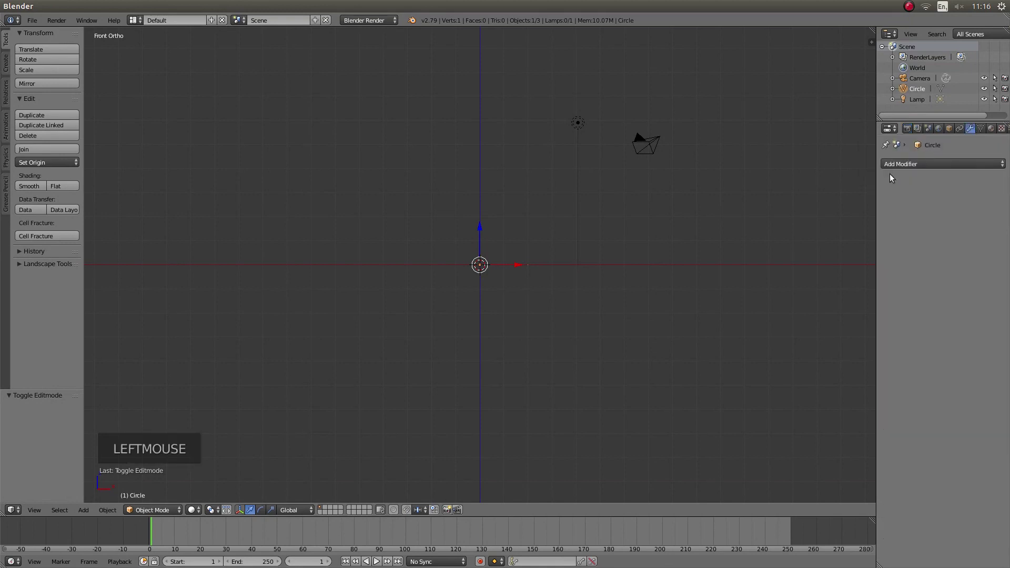
click(900, 167)
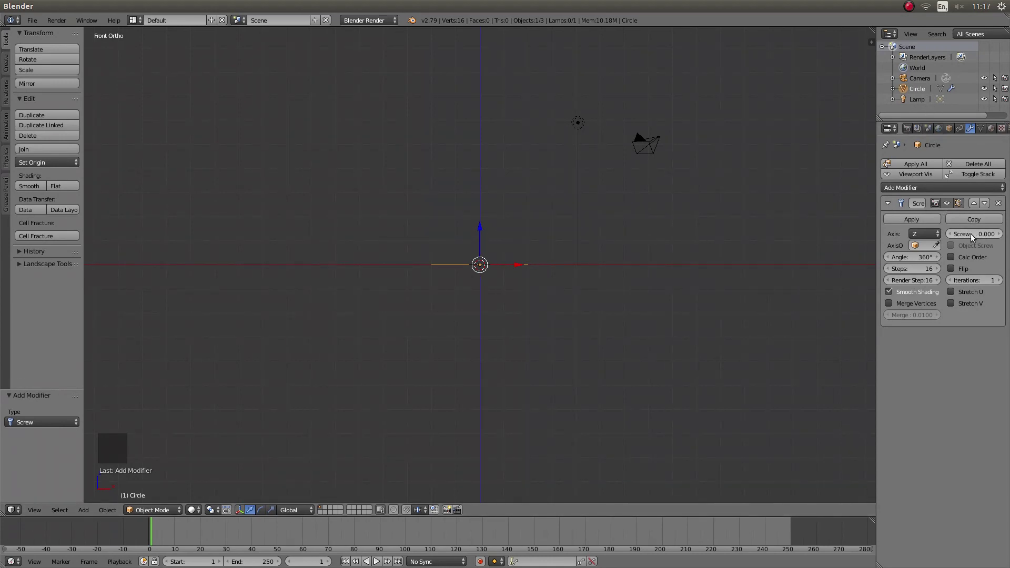
click(1002, 238)
click(1002, 238)
click(1002, 239)
click(1003, 238)
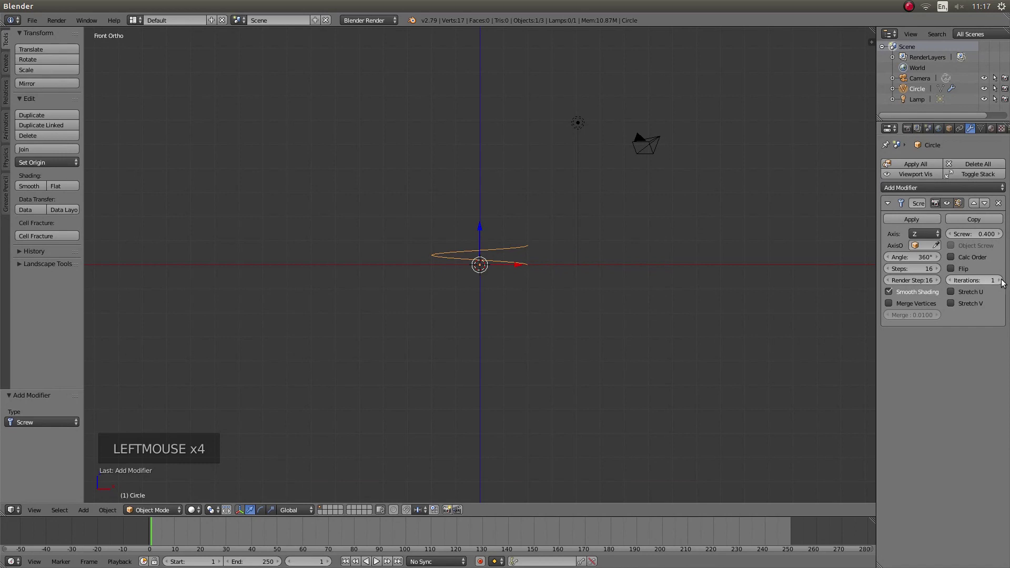
- Set Iterations 4, Steps 32 and Render Steps 32, then apply the Screw modifier as real mesh
double_click(1005, 283)
click(1005, 284)
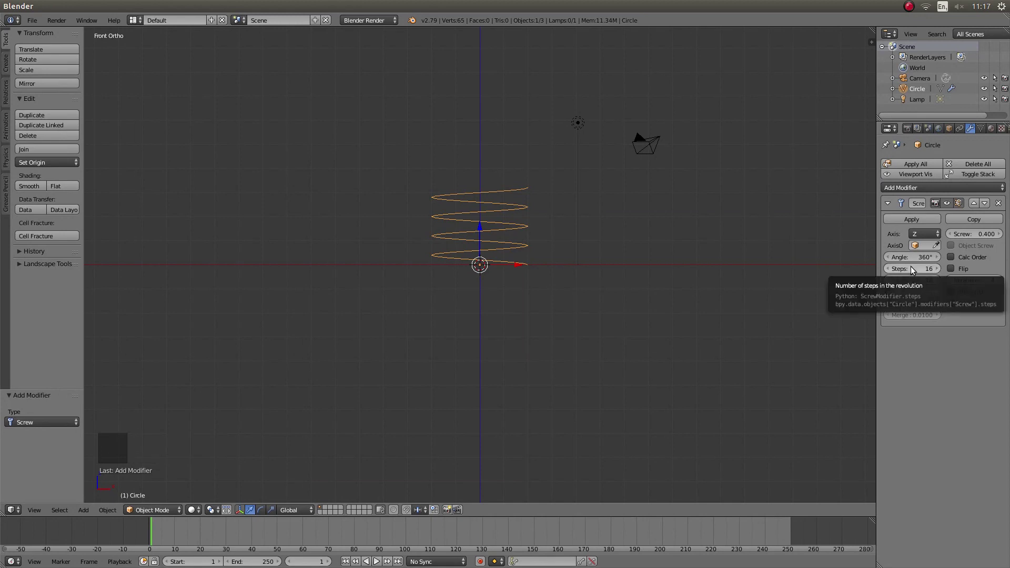
click(914, 270)
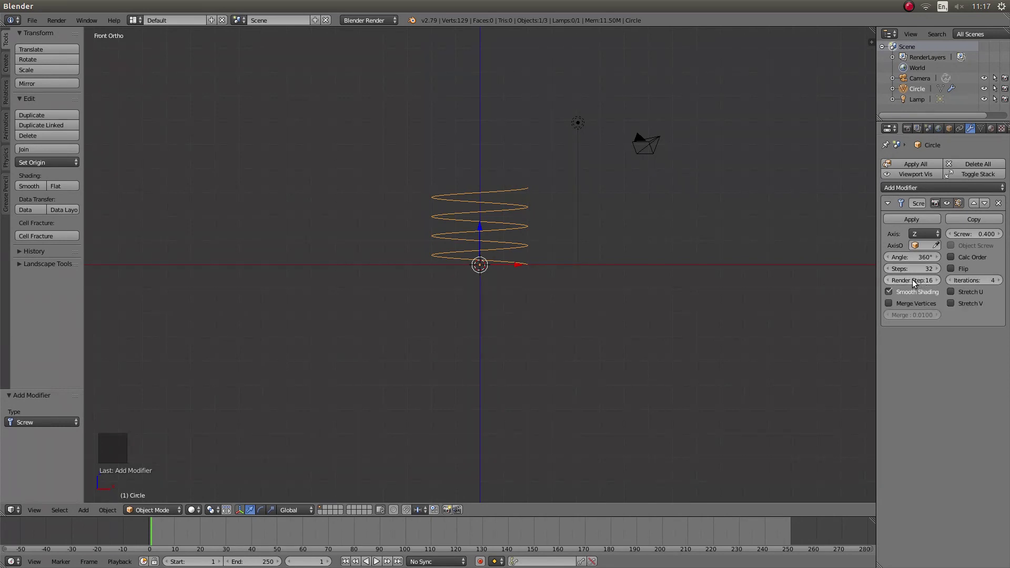
click(916, 284)
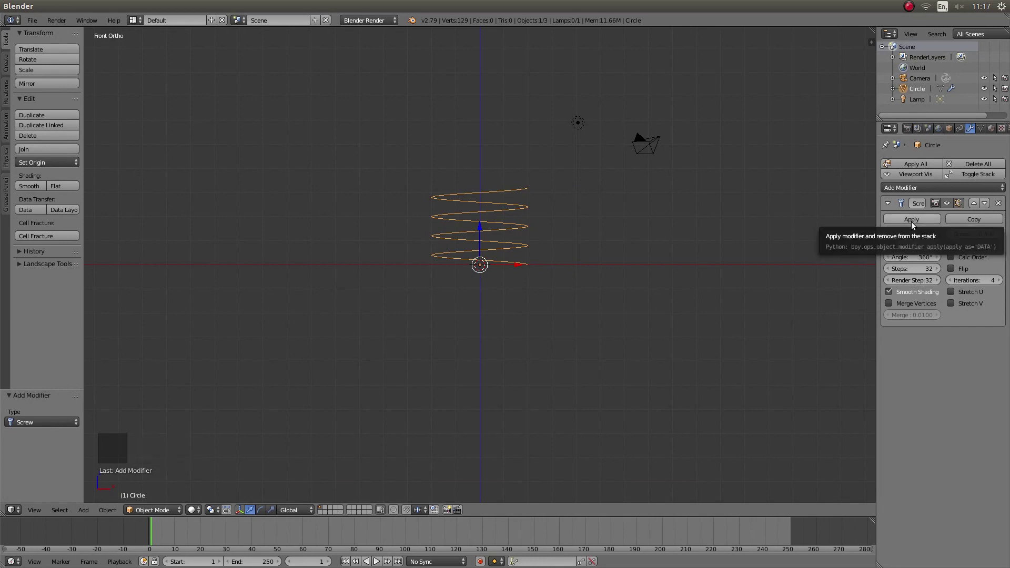
click(915, 226)
- Zoom in and reframe the view around the 129-vertex spiral mesh
scroll(up, 3)
scroll(up, 3)
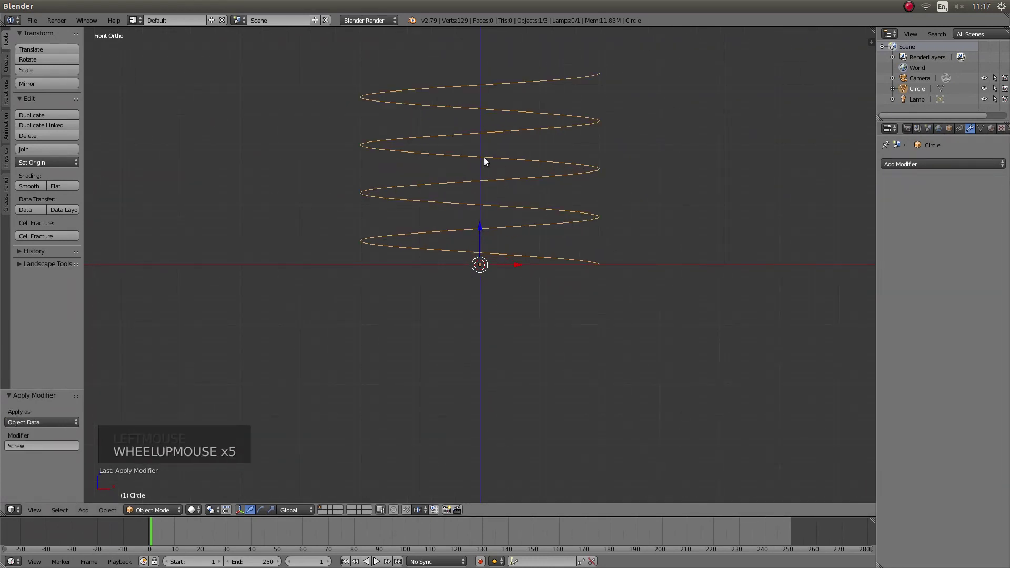
middle_click(488, 179)
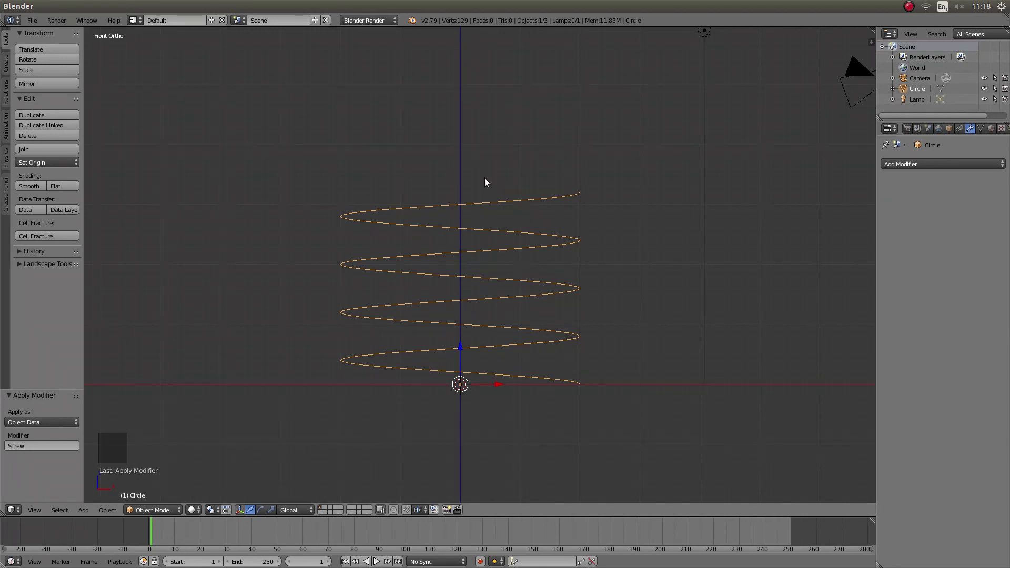
- Enter Edit Mode on the spiral and zoom out to see it whole
key(Tab)
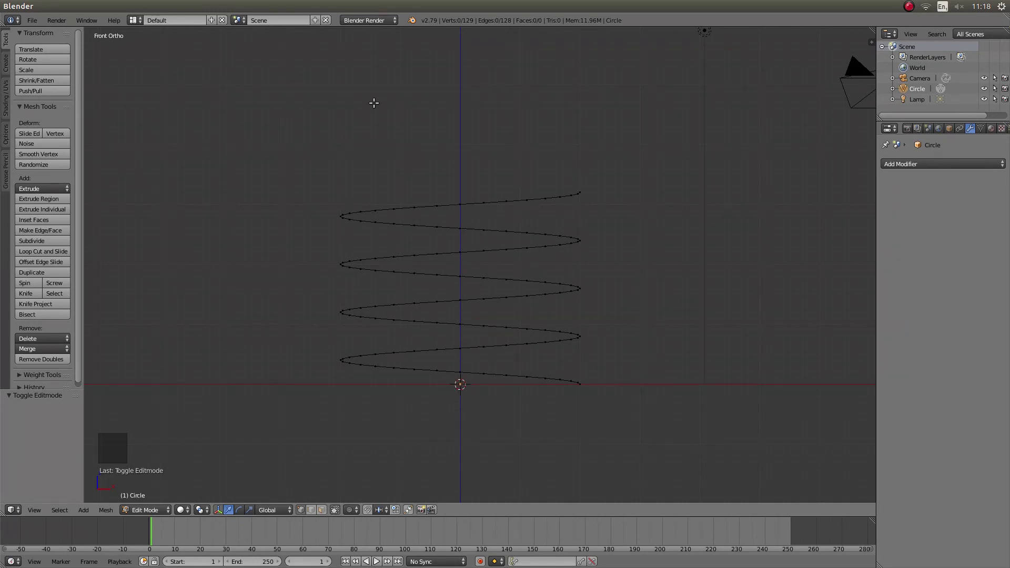
scroll(down, 3)
scroll(down, 3)
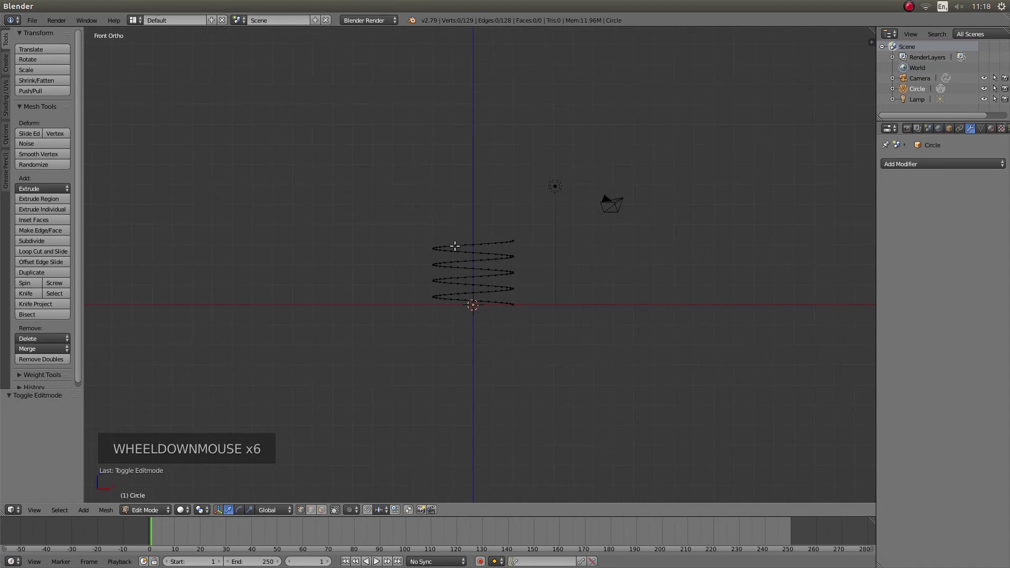
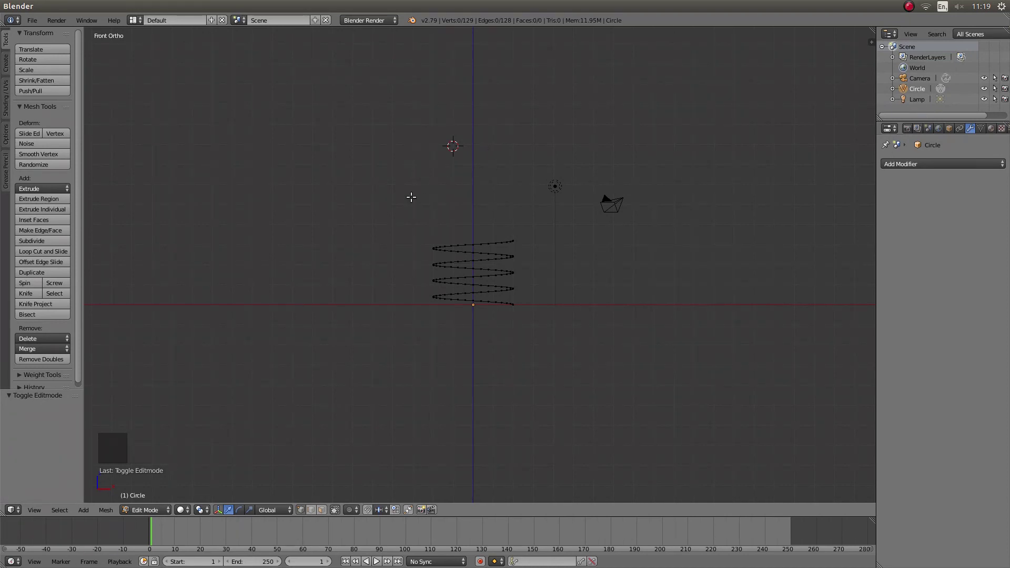
- View the spiral from the top, zoom in and switch to perspective to separate its turns
key(KP_7)
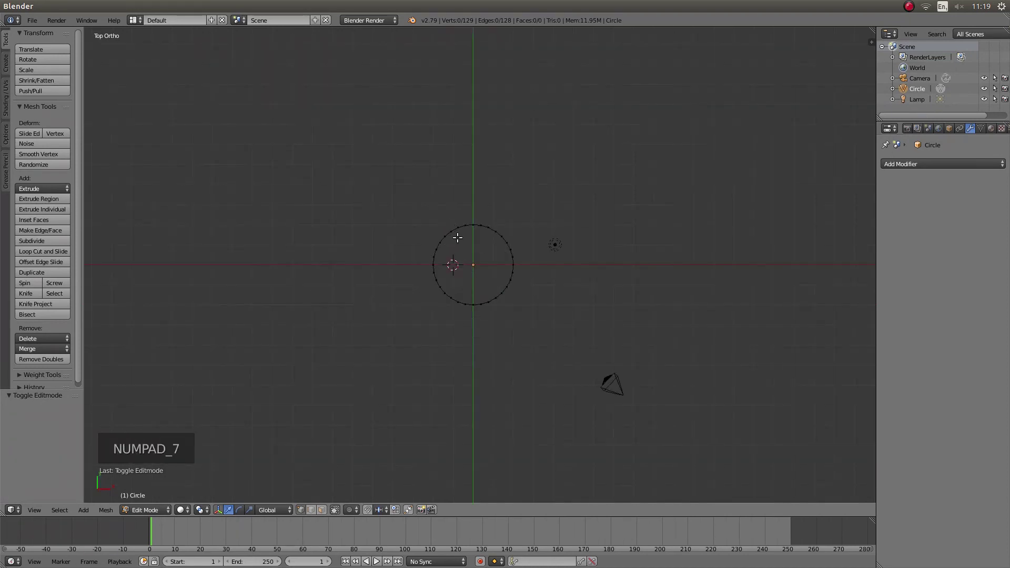
scroll(up, 3)
scroll(up, 3)
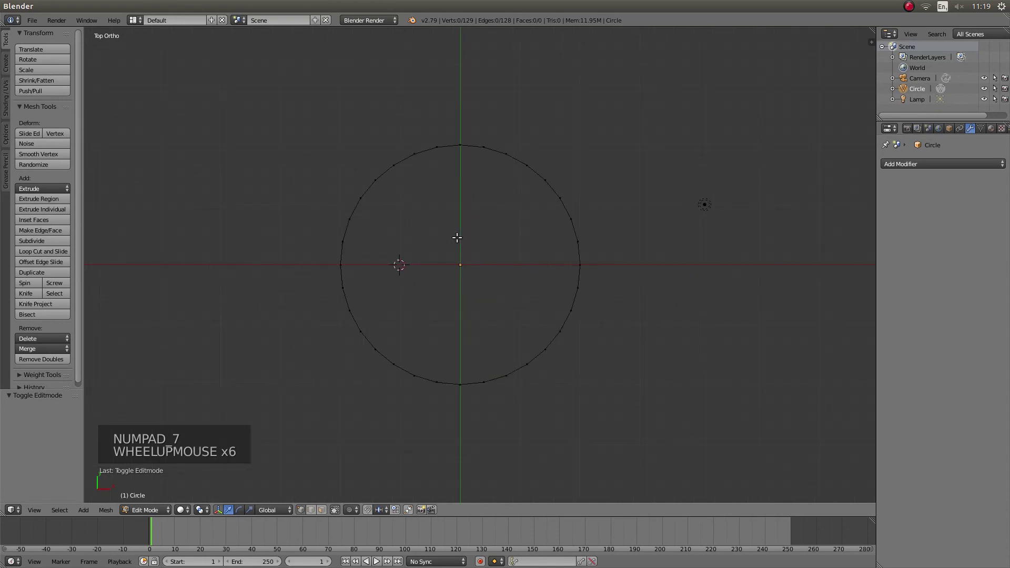
scroll(up, 3)
scroll(up, 3)
key(KP_5)
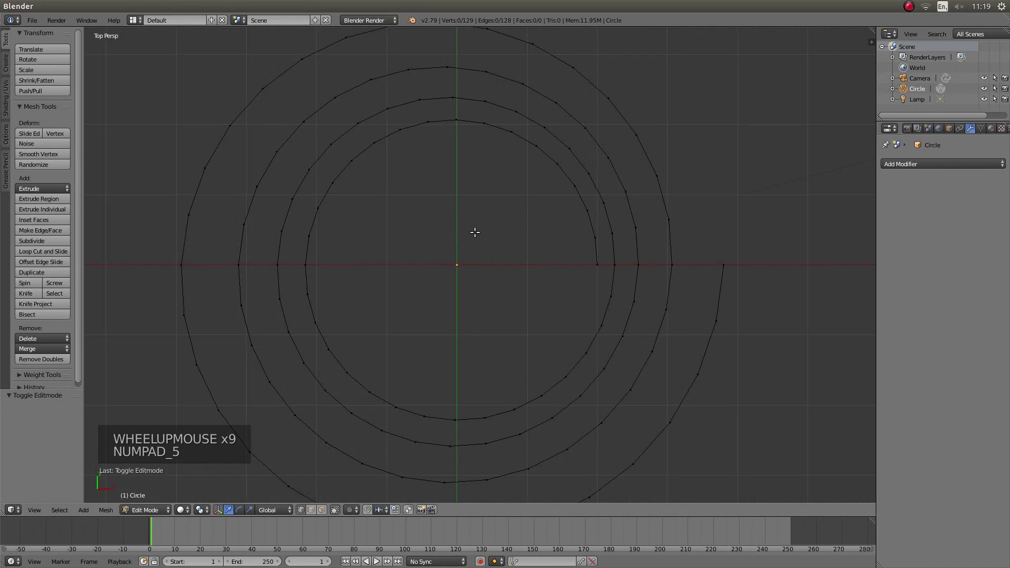
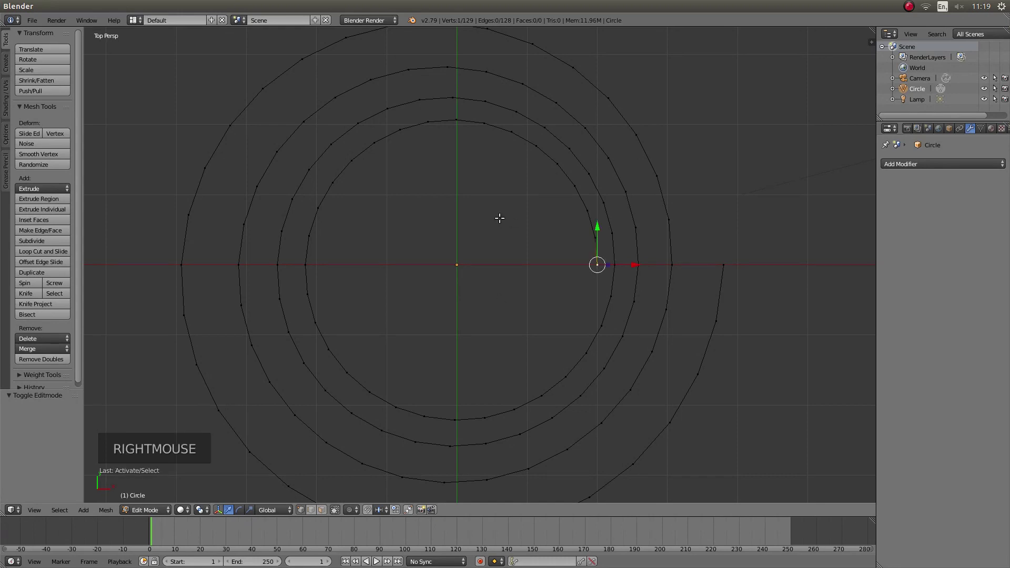
- Pivot around the 3D cursor with proportional falloff and scale the spiral's turns toward the centre
key(KP_5)
scroll(down, 3)
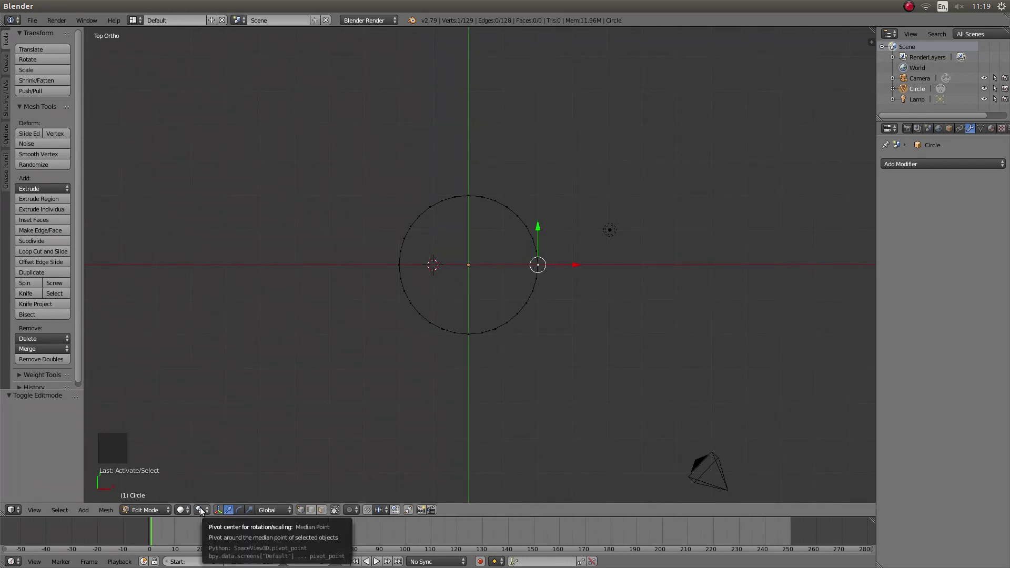
click(205, 513)
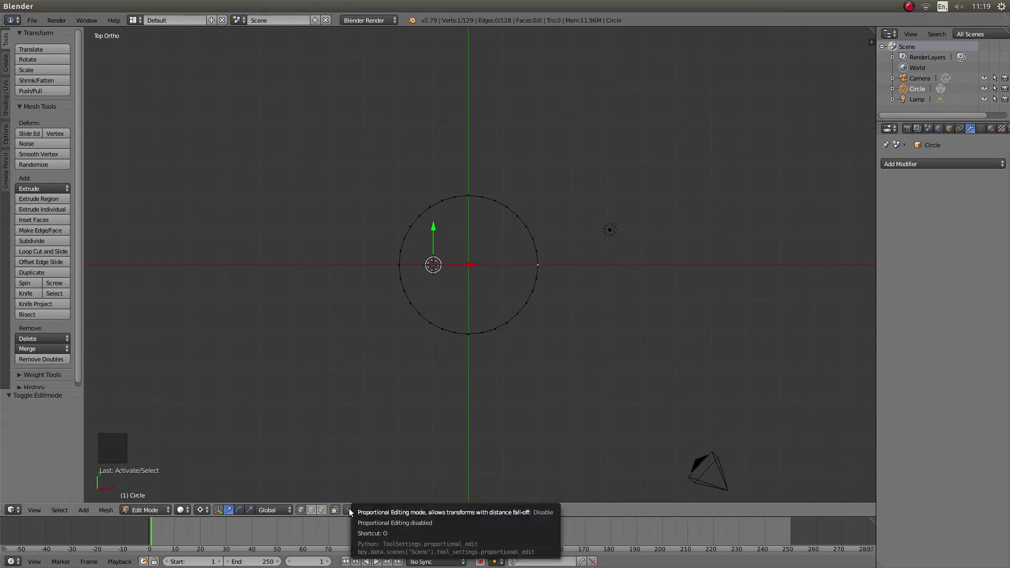
click(353, 513)
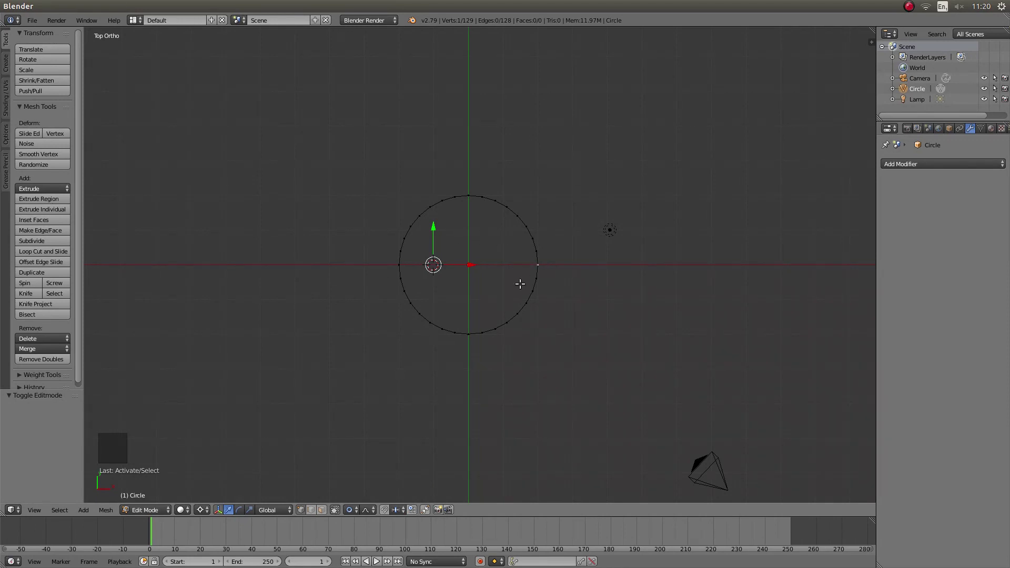
key(s)
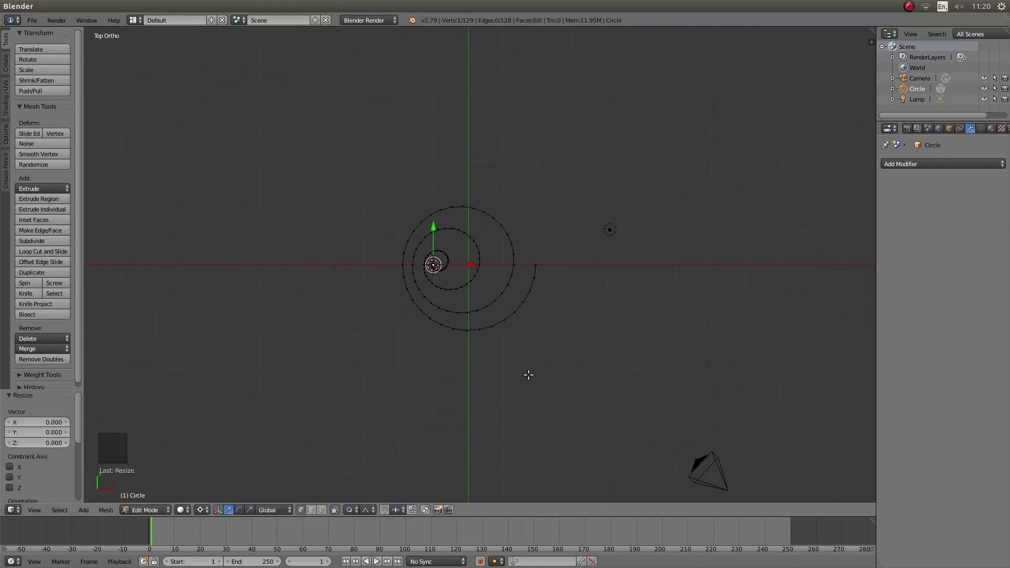
- View from the front, leave Edit Mode and lower the spiral 5.52 along Z, recentring the view
key(KP_1)
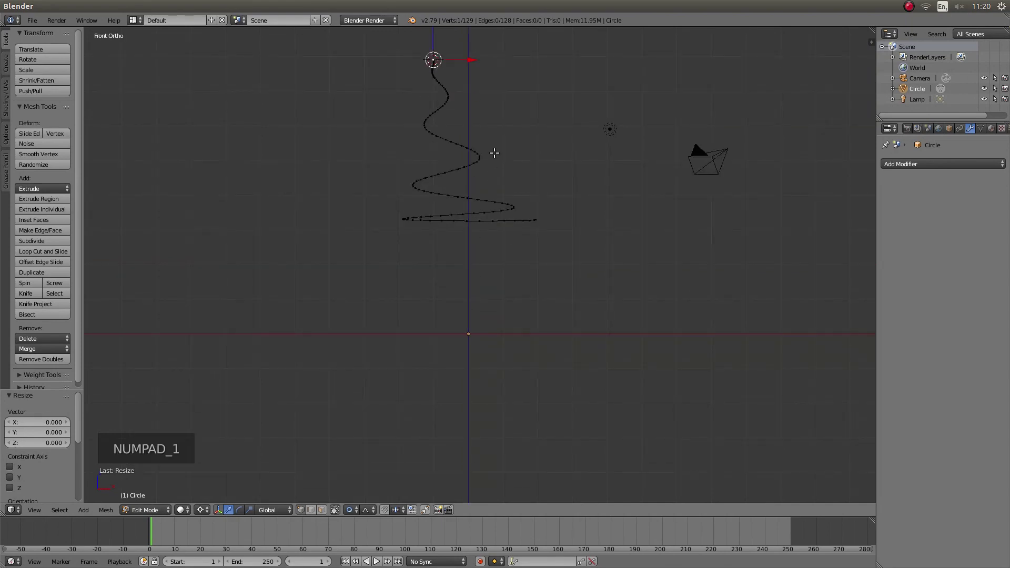
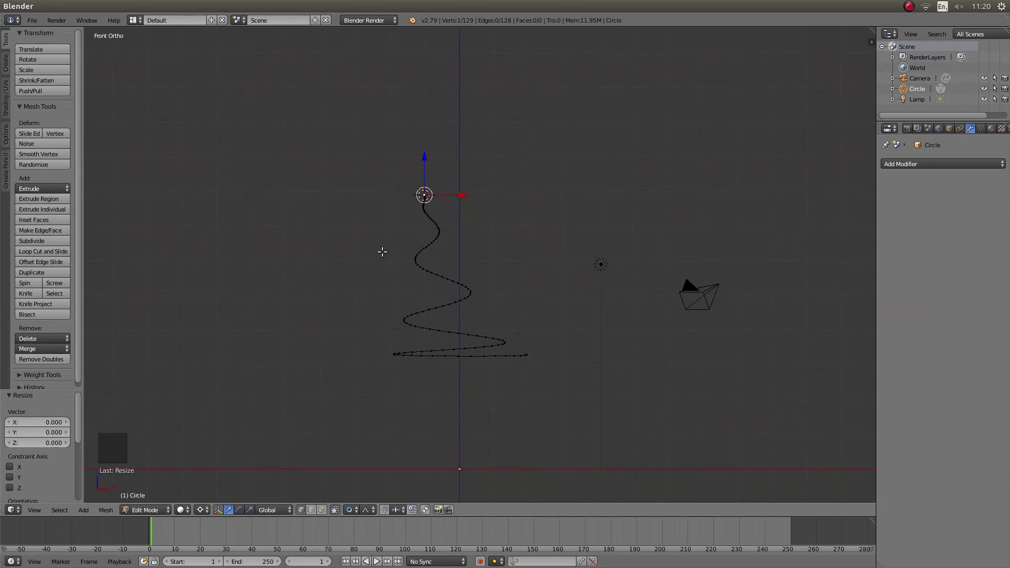
key(Tab)
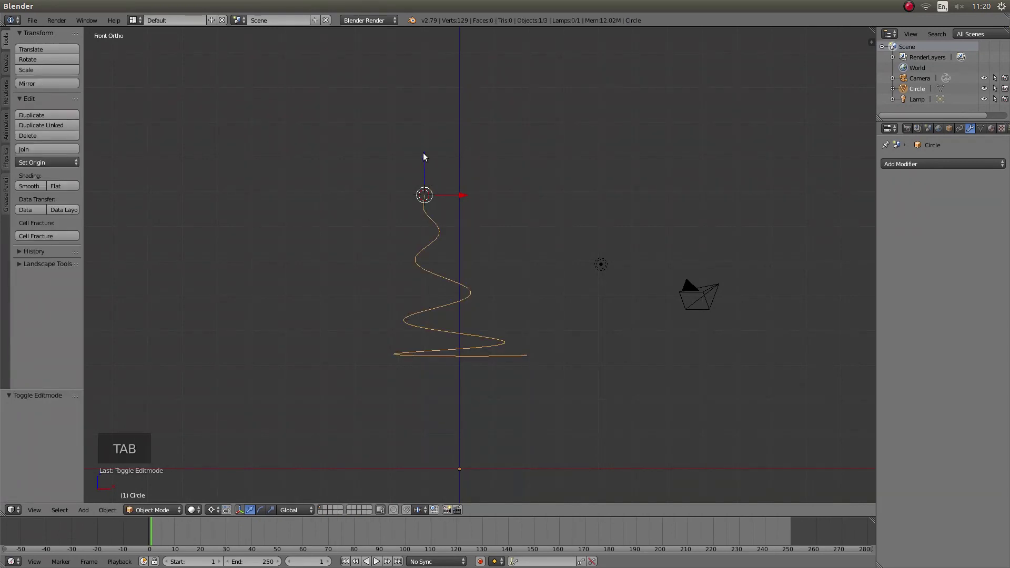
click(426, 153)
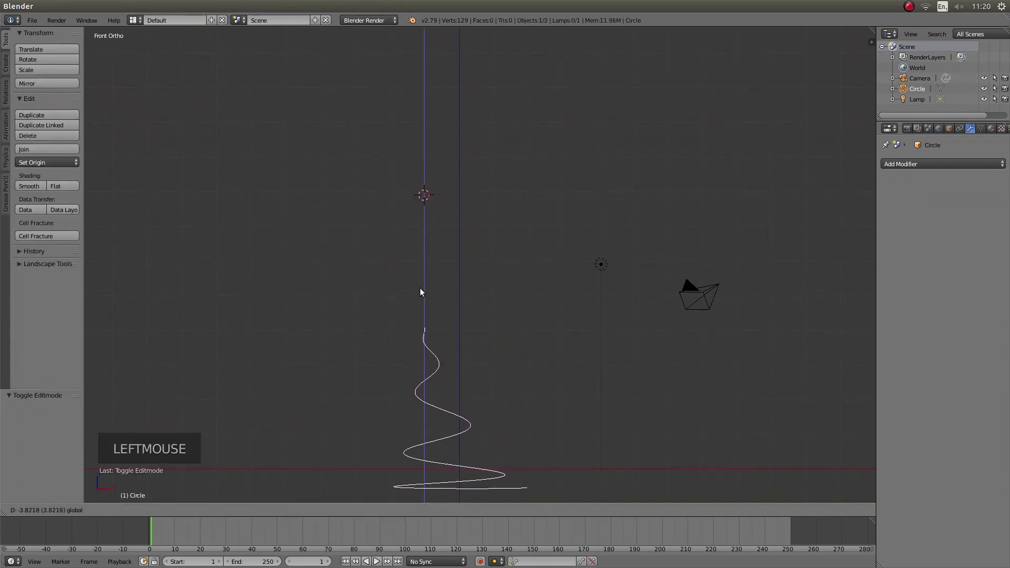
middle_click(519, 420)
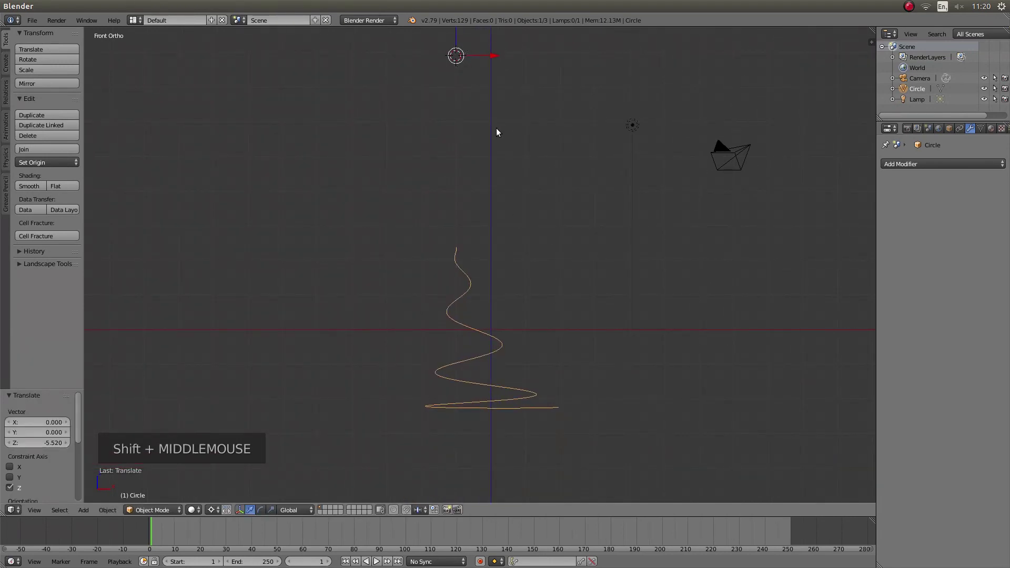
key(shift+c)
middle_click(429, 273)
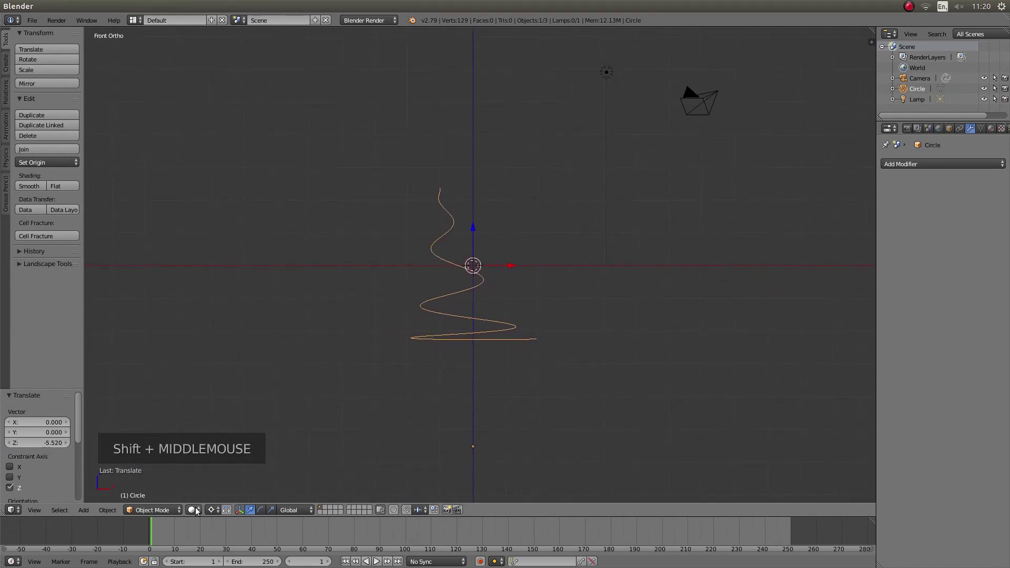
click(213, 515)
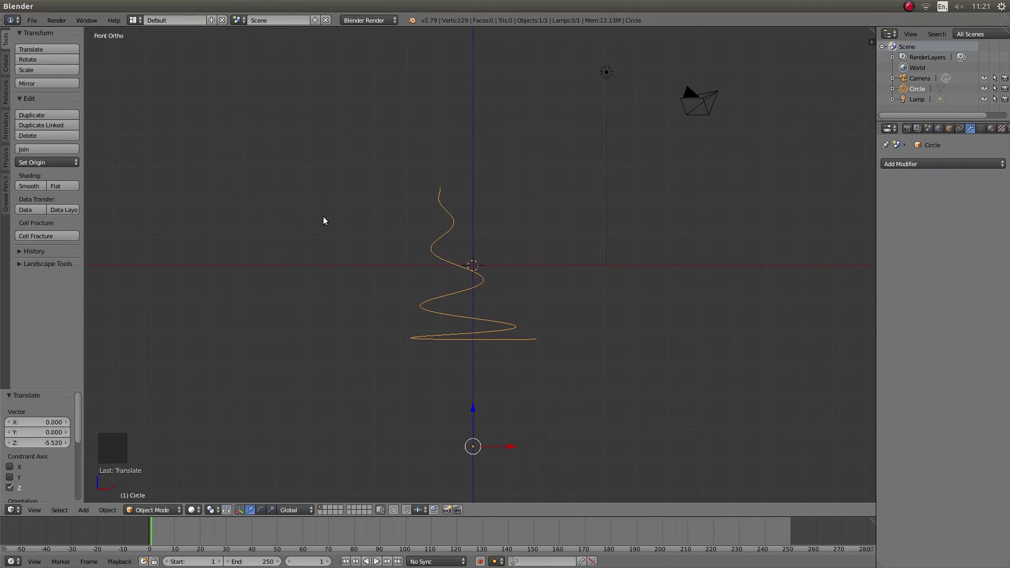
- Add a Bezier circle, move it along X left of the spiral and rotate it 90° on X
key(shift+a)
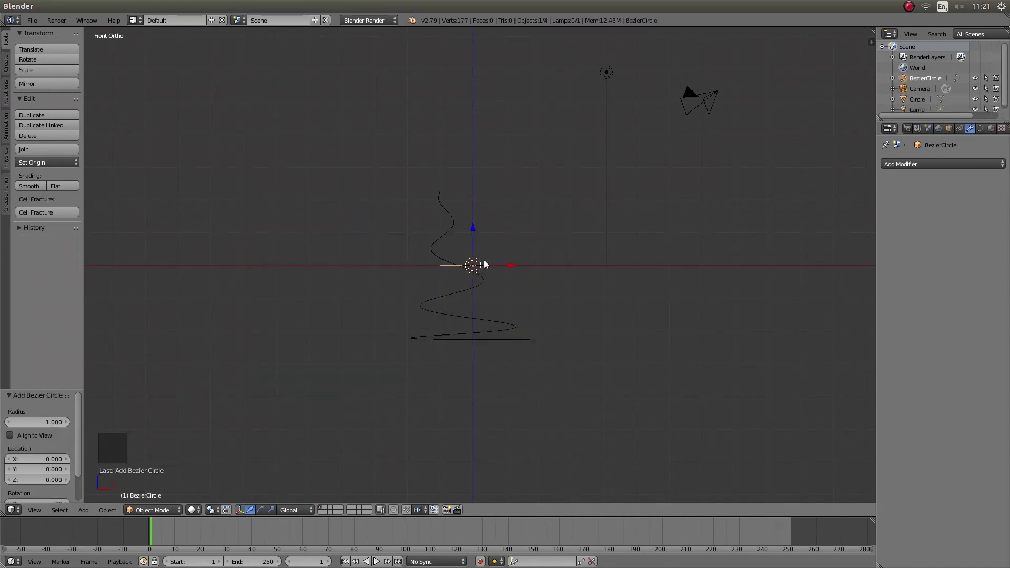
click(516, 268)
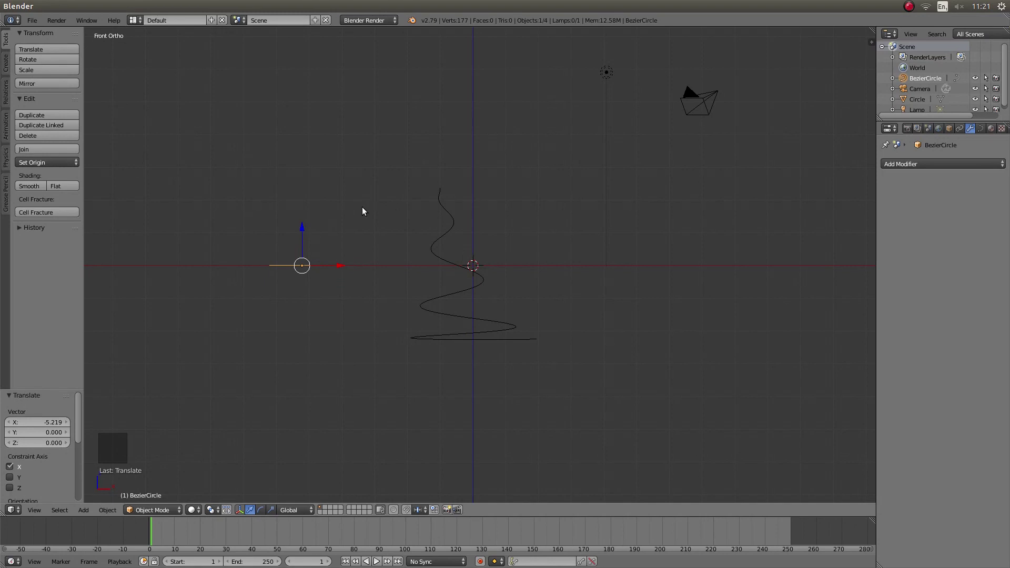
key(r)
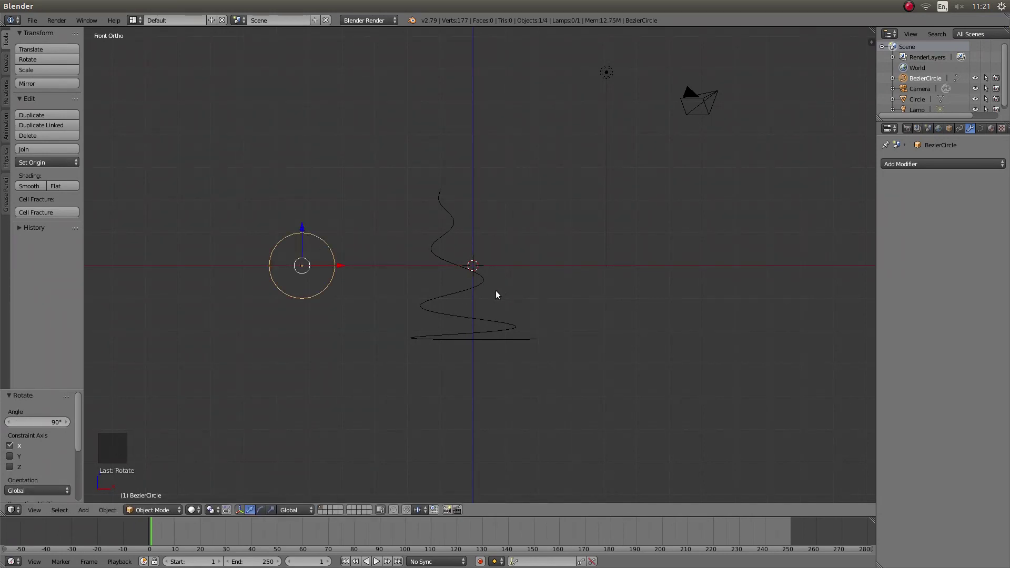
- Add a NURBS curve, move it along X right of the spiral and rotate it 90° on X
key(shift+a)
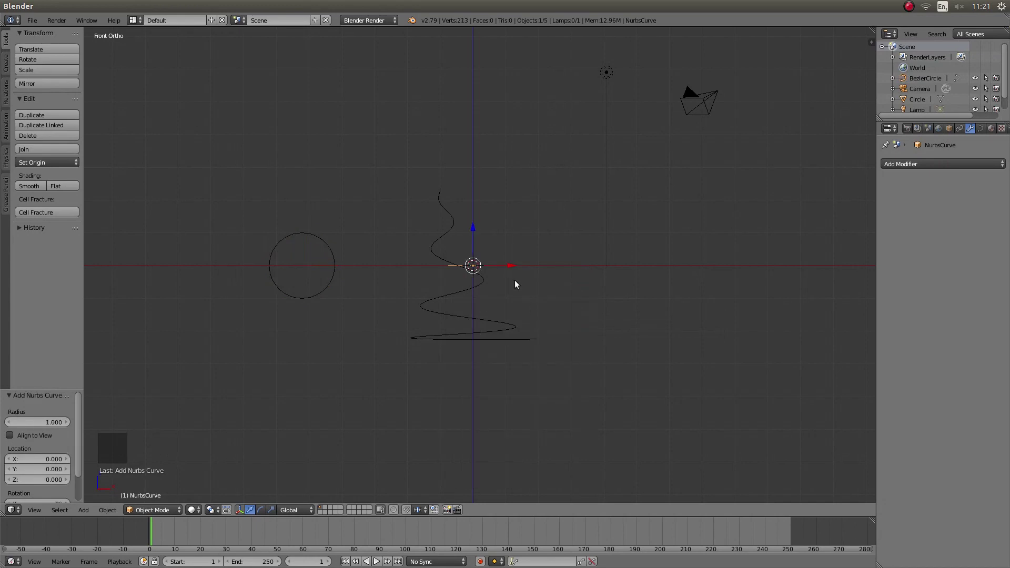
click(517, 271)
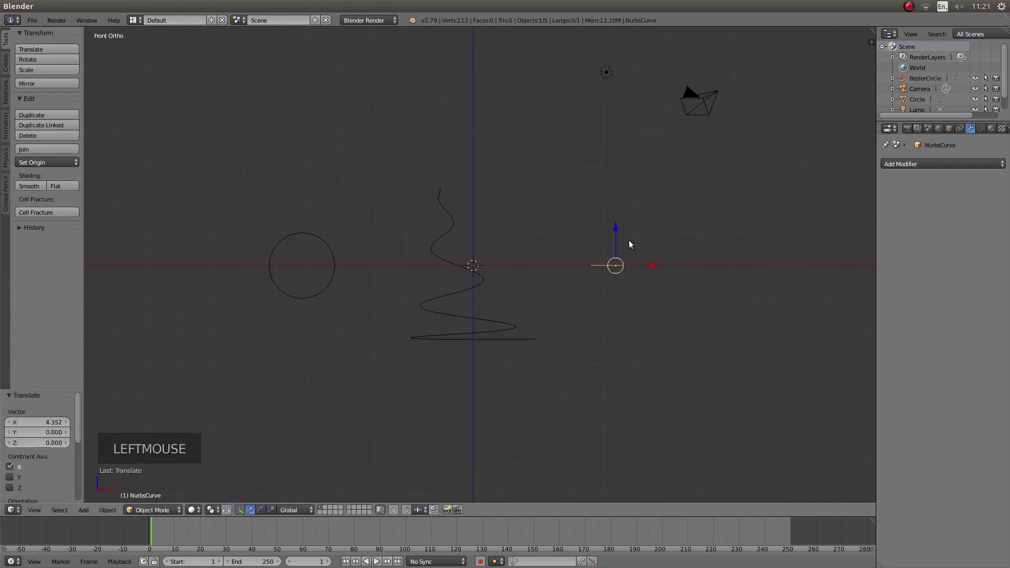
key(r)
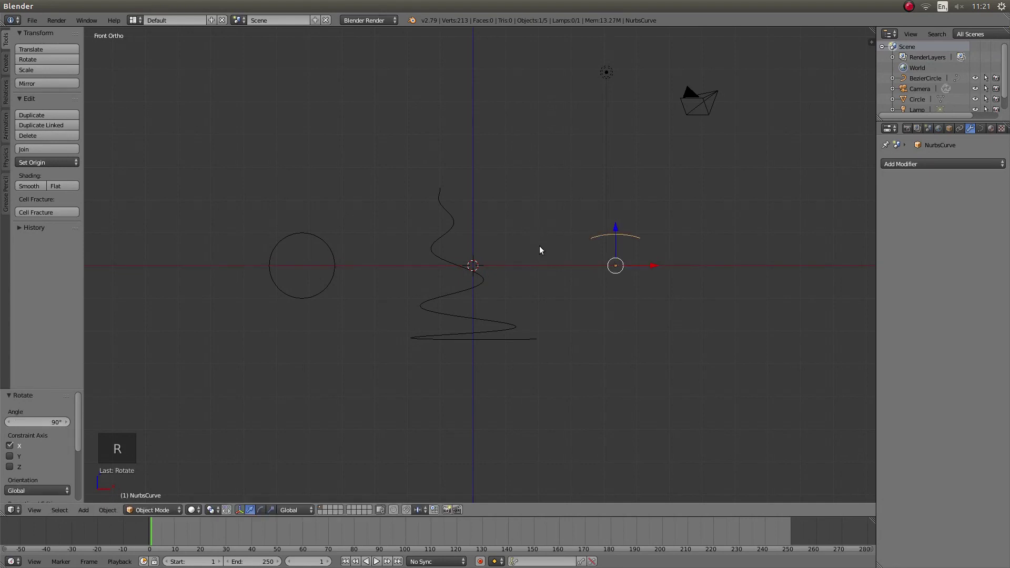
scroll(up, 3)
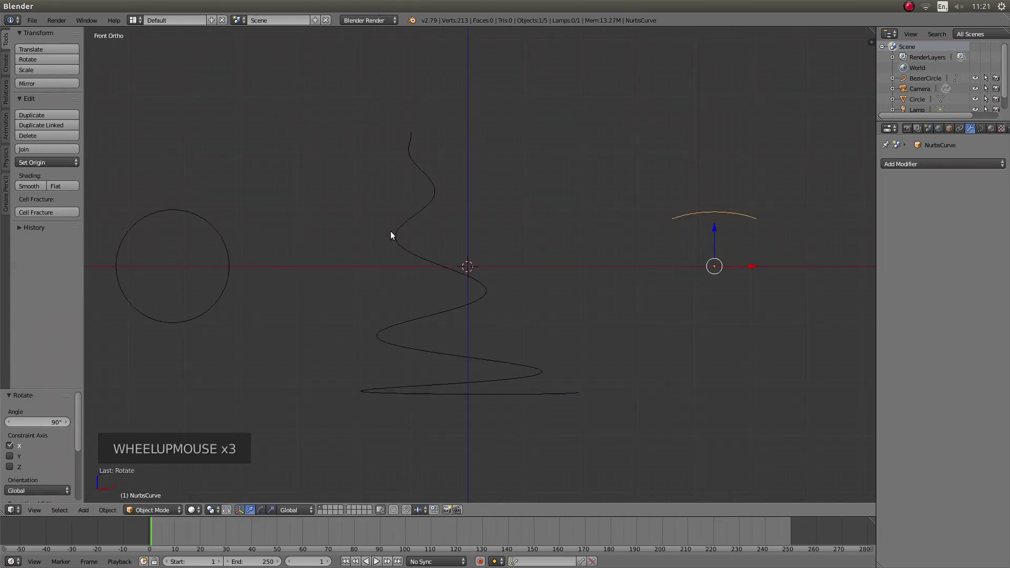
- Select the spiral mesh and convert it to a curve with Alt+C, keeping no original
right_click(400, 232)
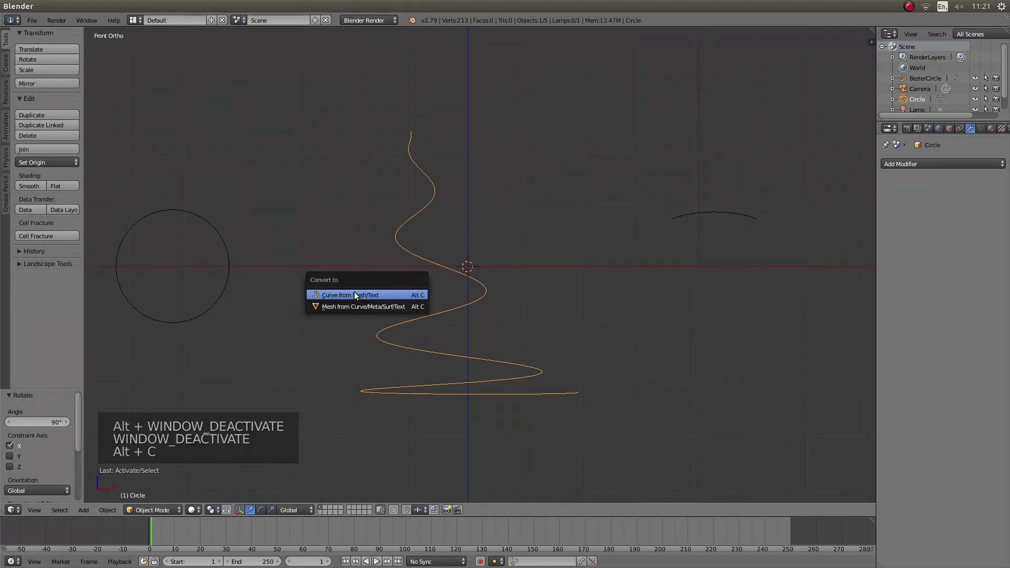
key(alt+c)
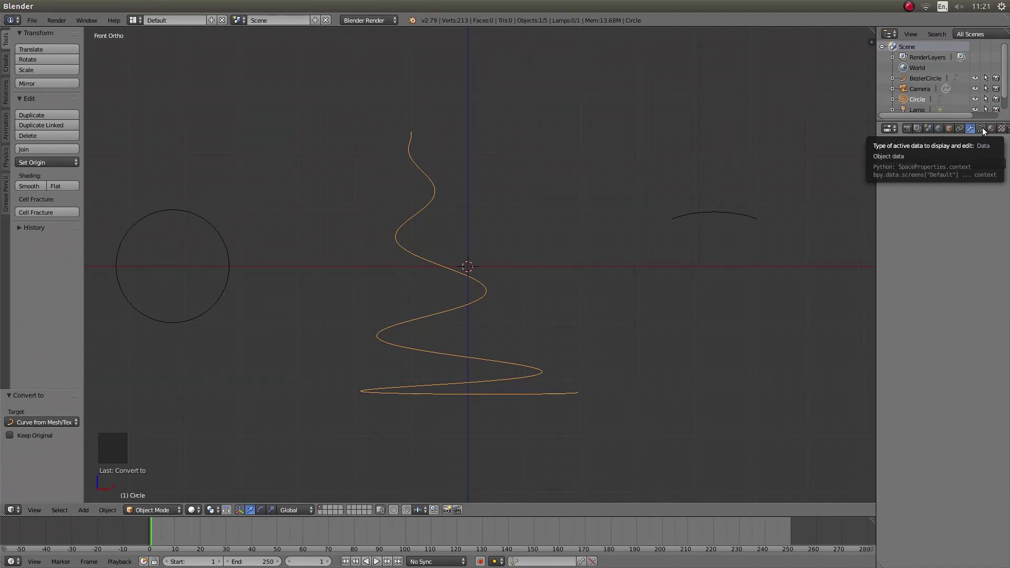
- Set the spiral curve's Bevel Object to BezierCircle and Taper Object to NurbsCurve, then inspect the shell
click(986, 132)
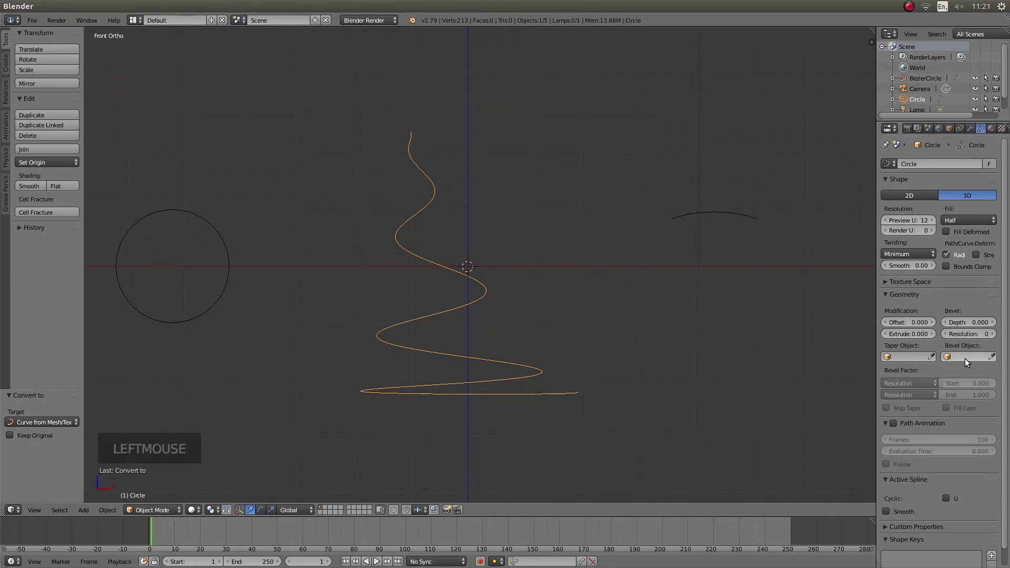
click(963, 361)
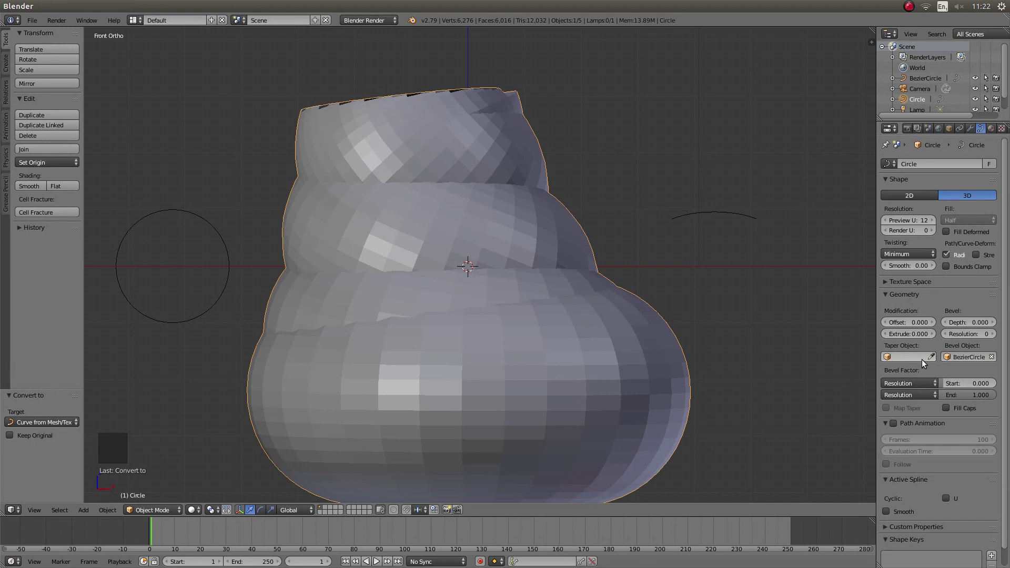
click(905, 361)
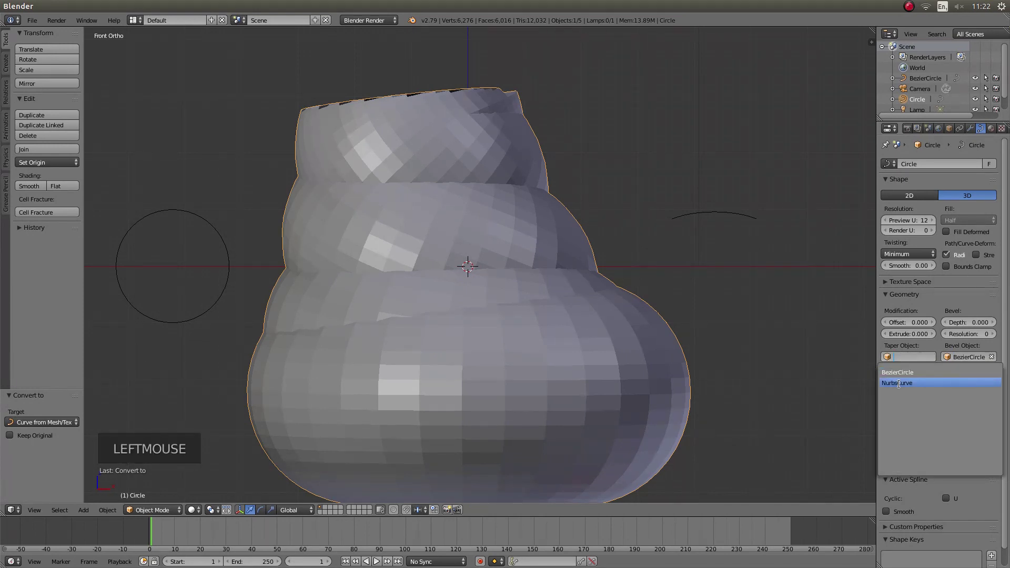
scroll(down, 3)
scroll(up, 3)
middle_click(467, 282)
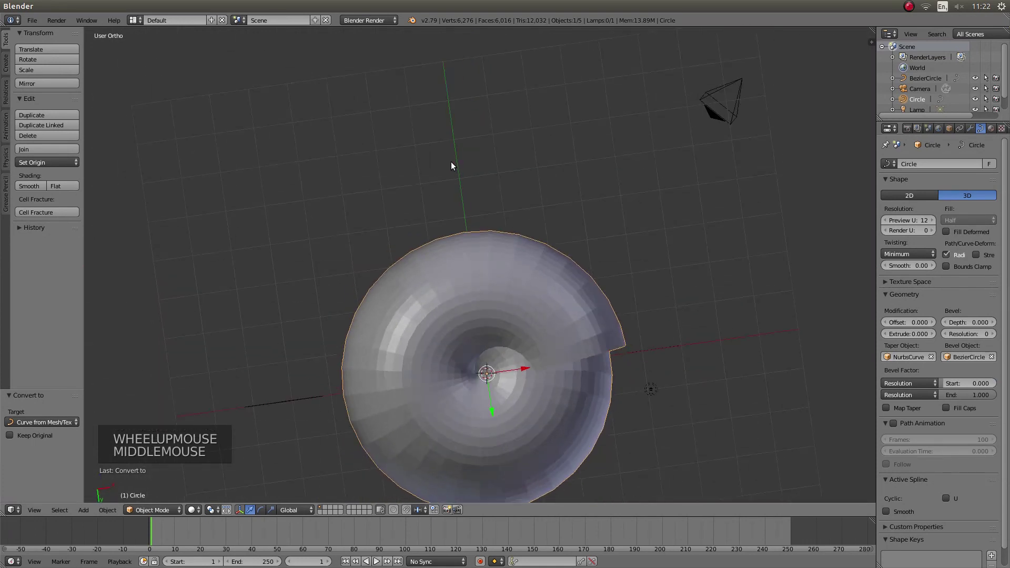
scroll(down, 3)
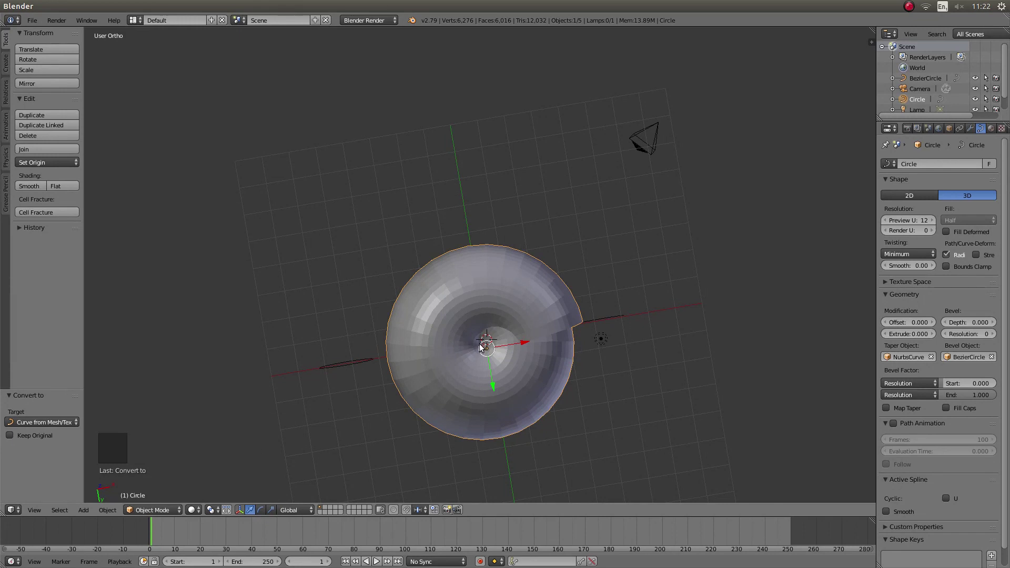
scroll(up, 3)
scroll(down, 3)
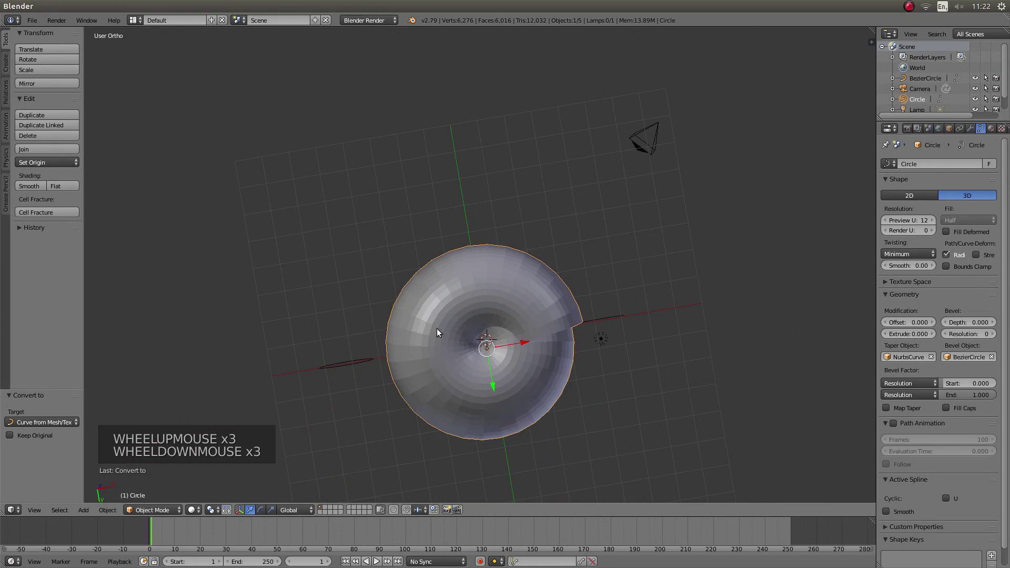
- Scale the BezierCircle profile up about 1.44 so the shell's cross-section fattens, checking from below
key(KP_1)
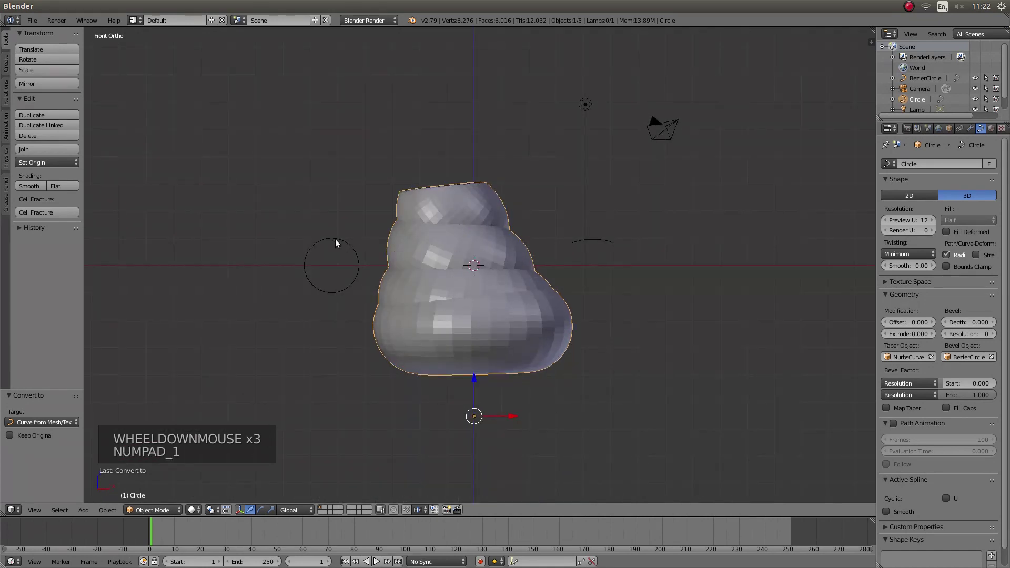
right_click(348, 244)
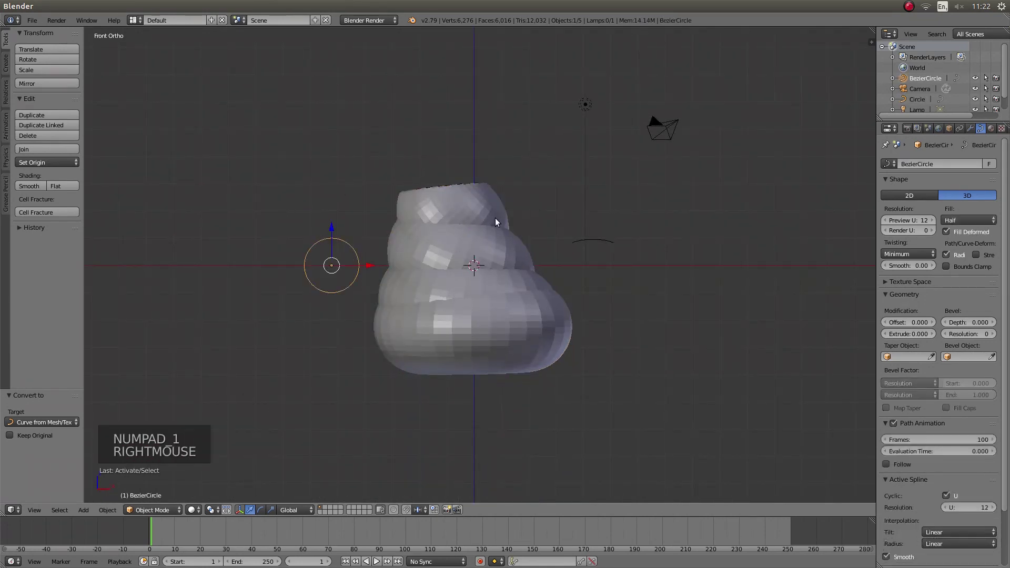
key(s)
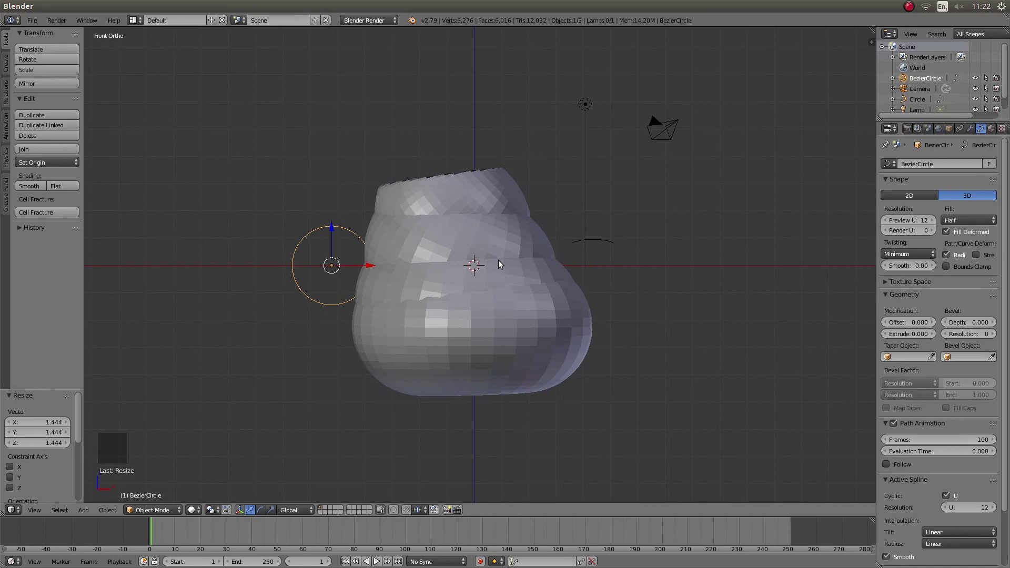
key(ctrl+KP_7)
scroll(up, 3)
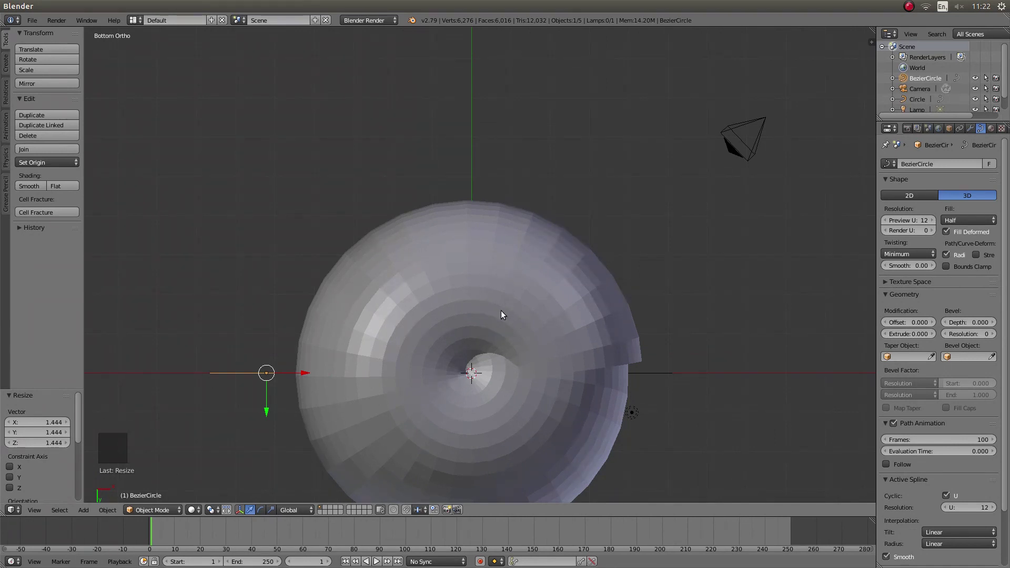
key(KP_1)
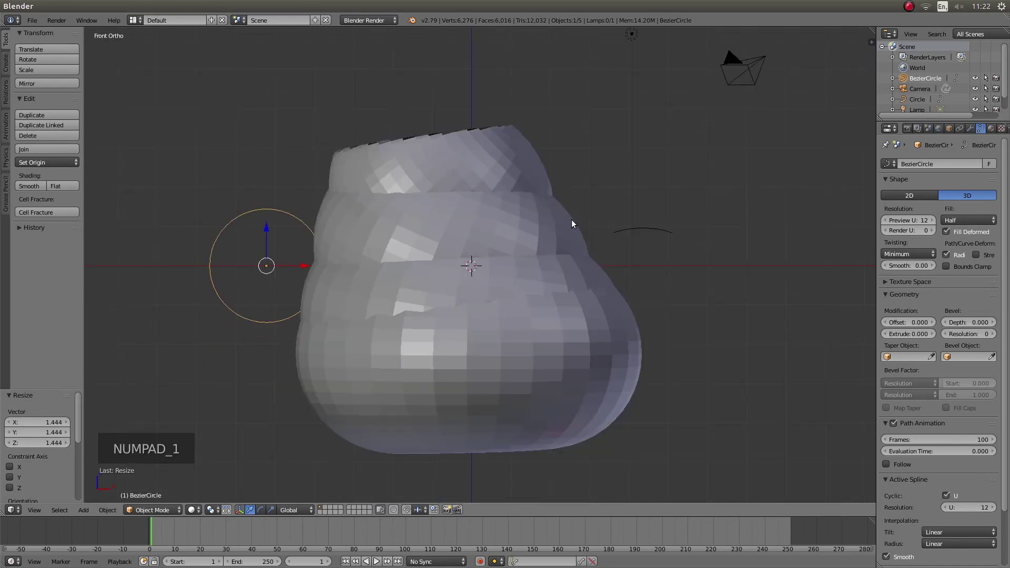
- Edit the NurbsCurve taper and rotate its control points to narrow the spire to a point
right_click(645, 234)
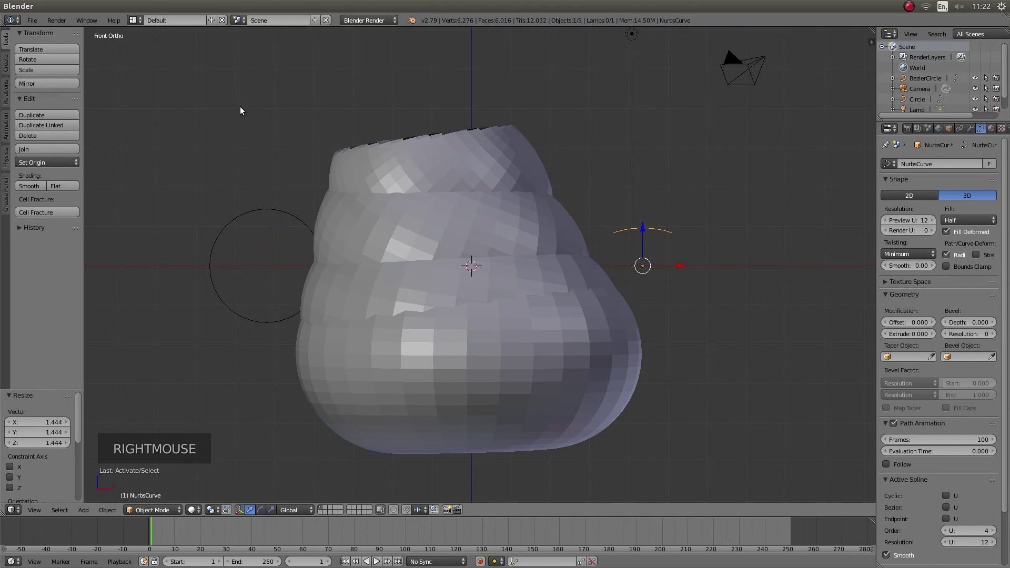
key(Tab)
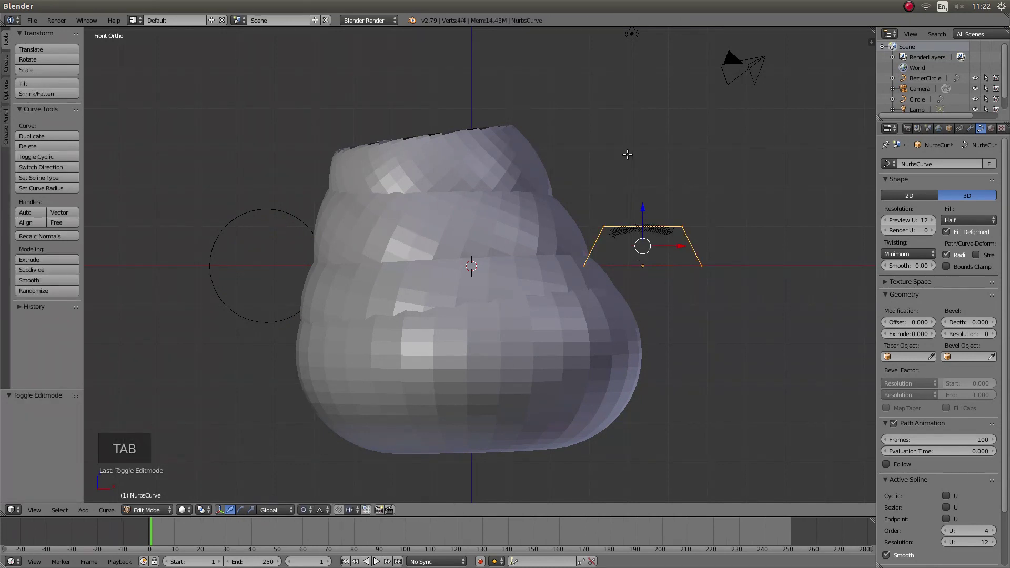
key(r)
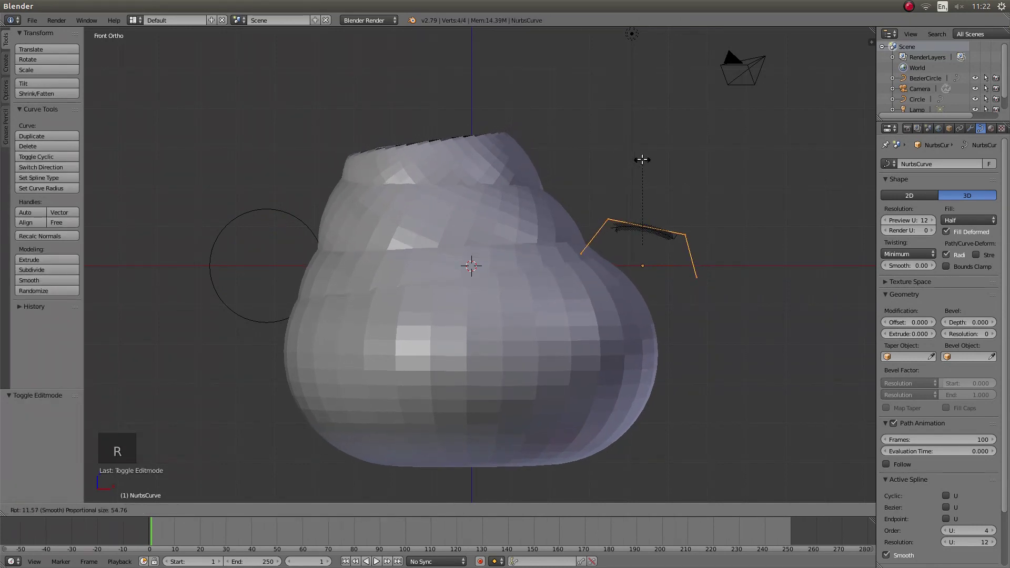
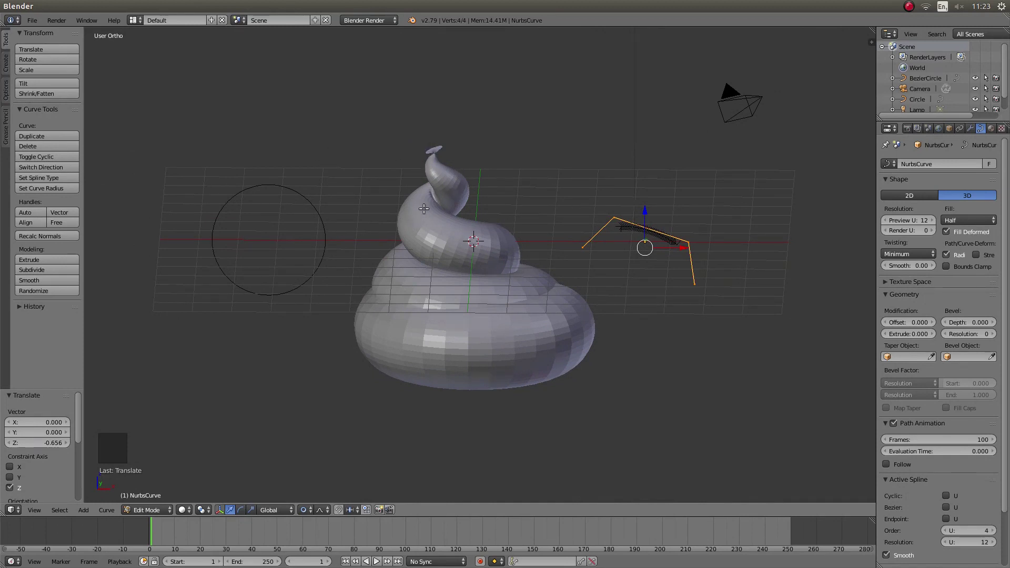
- From the front view, nudge a taper control point to shrink the shell's flared tip
key(KP_1)
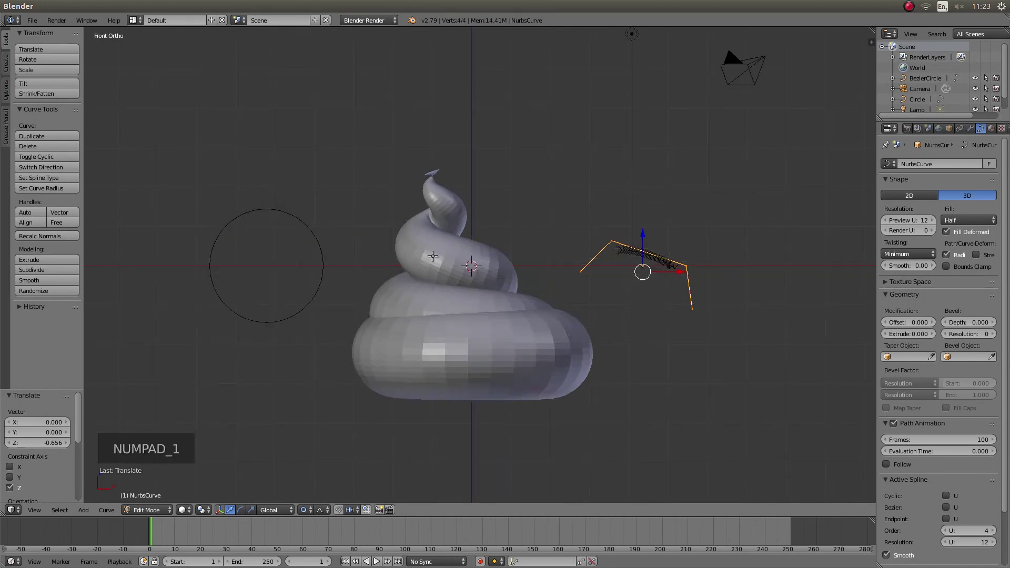
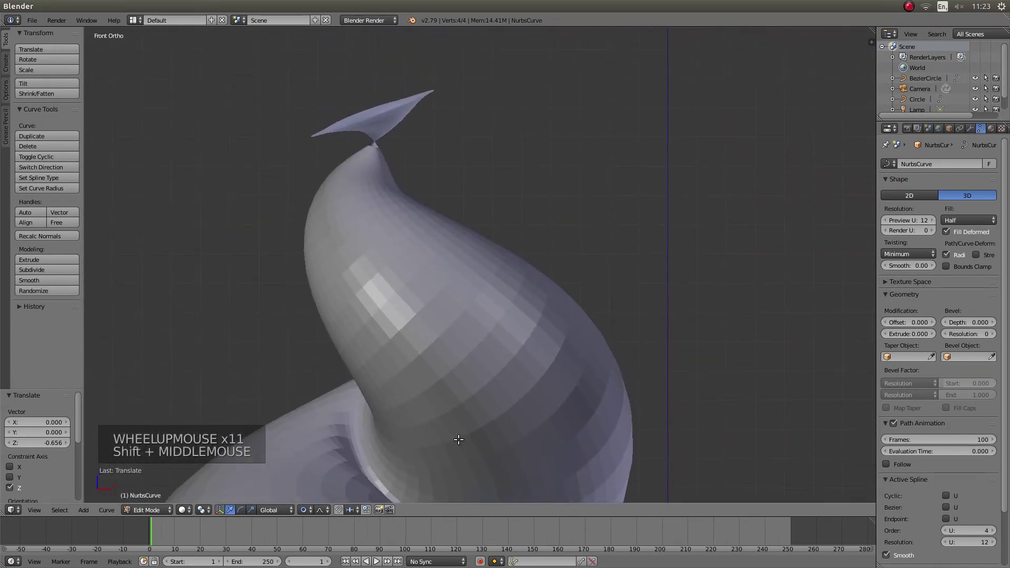
scroll(up, 3)
scroll(up, 3)
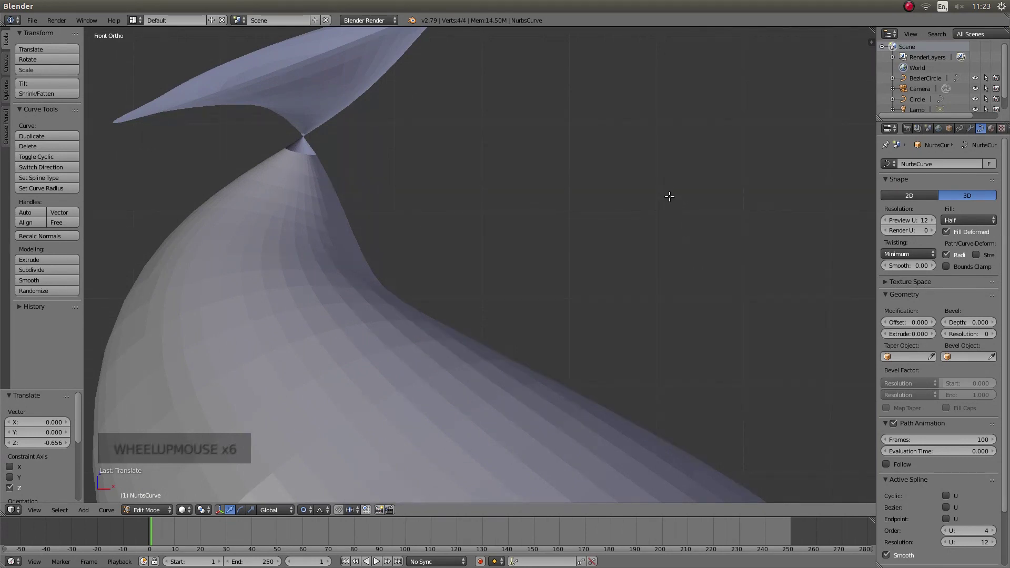
key(g)
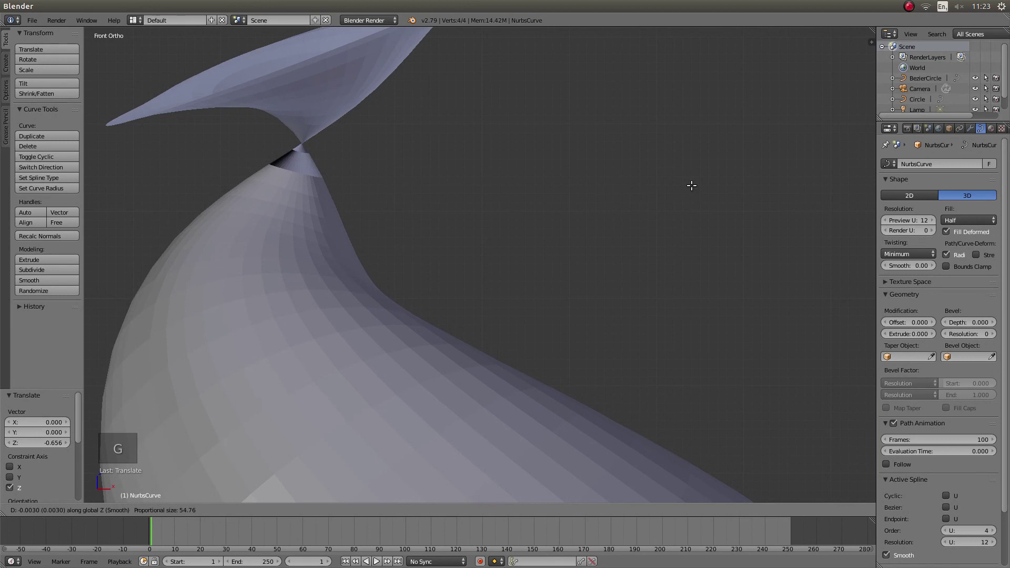
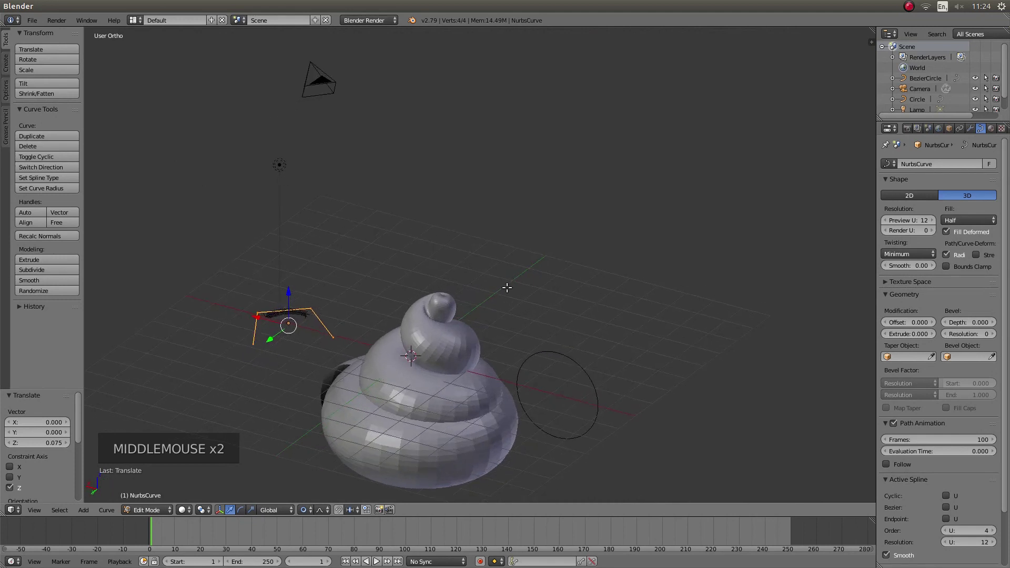
- Leave Edit Mode and scale the BezierCircle up about 1.2 to plump the whorls
key(KP_1)
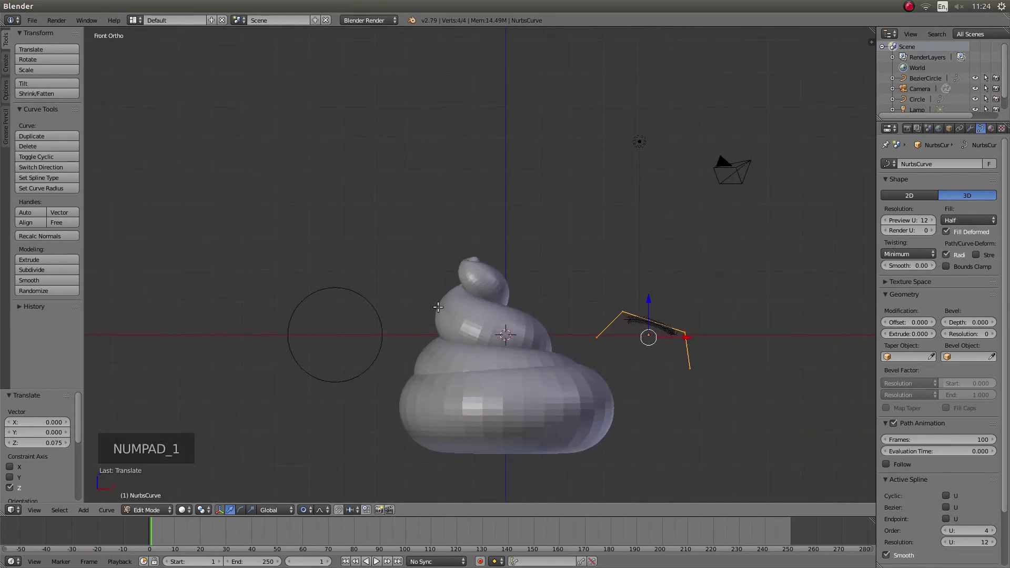
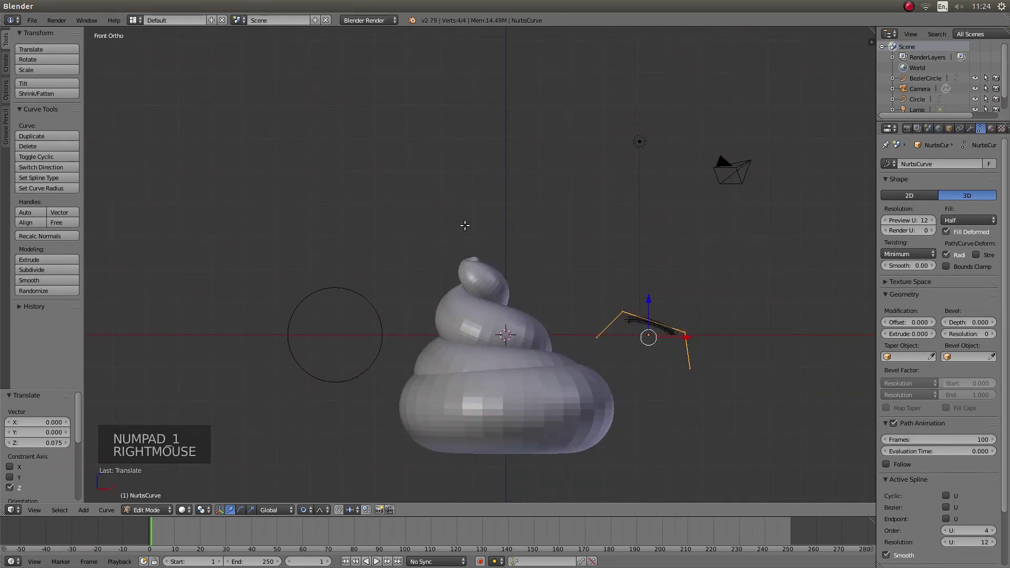
key(Tab)
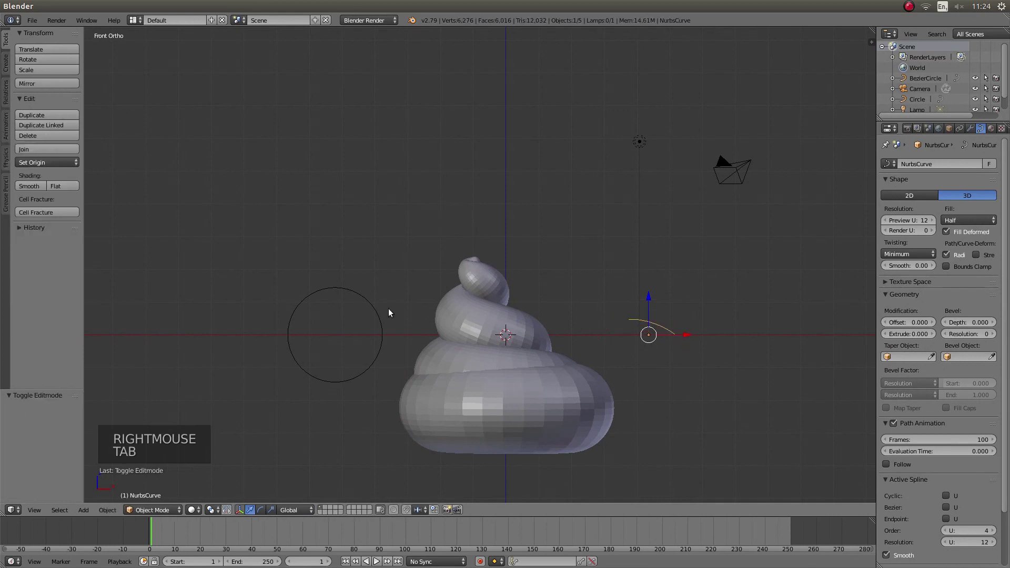
right_click(359, 292)
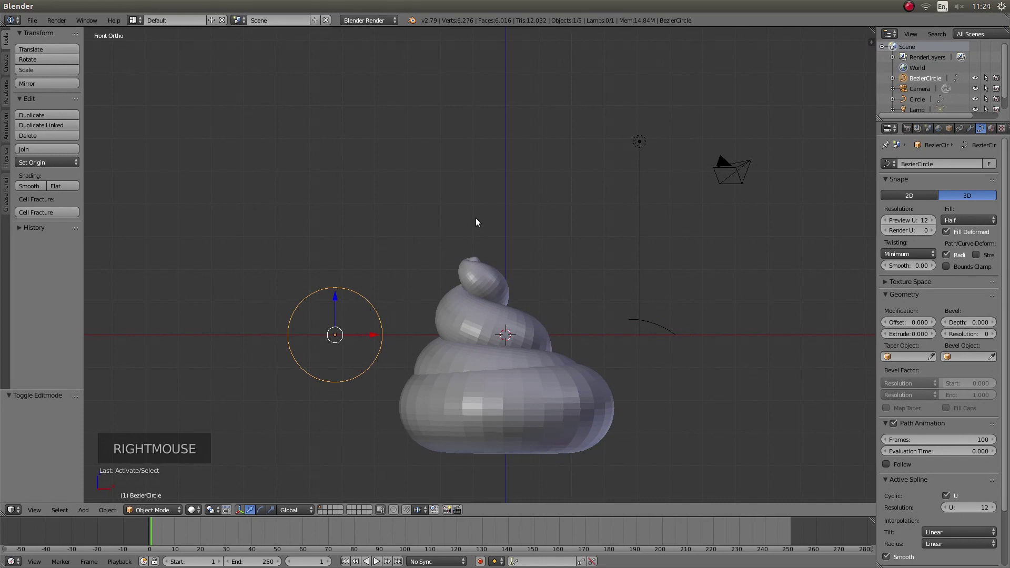
key(s)
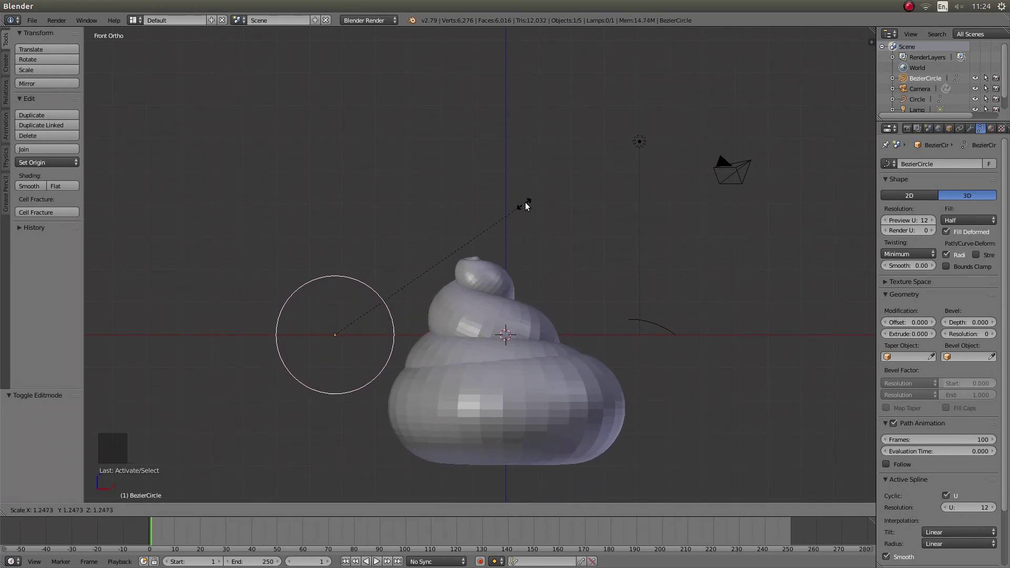
middle_click(455, 346)
key(s)
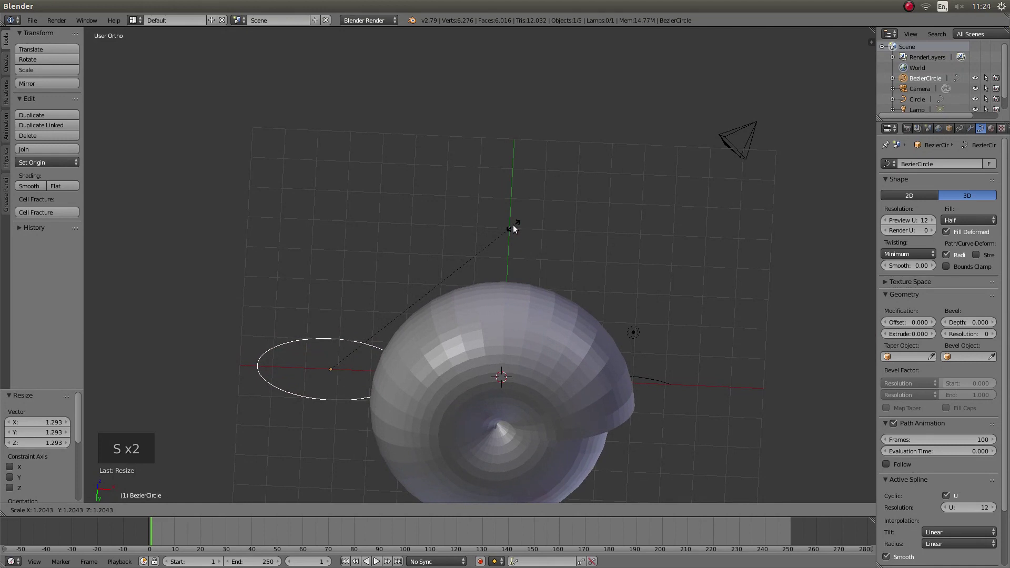
- Orbit around the thicker shell to check it, then select the NurbsCurve taper in front view
middle_click(500, 255)
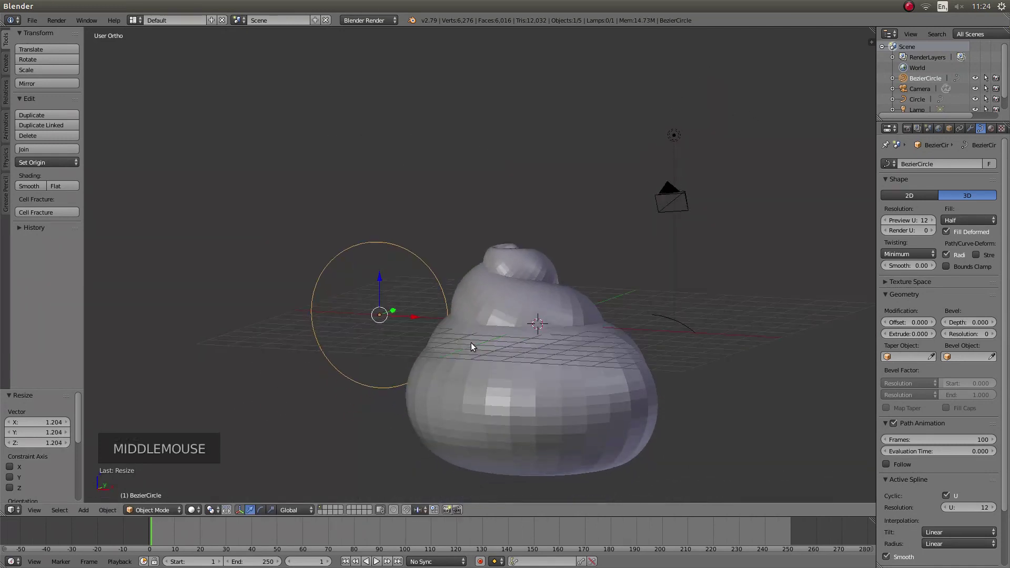
scroll(up, 3)
middle_click(546, 264)
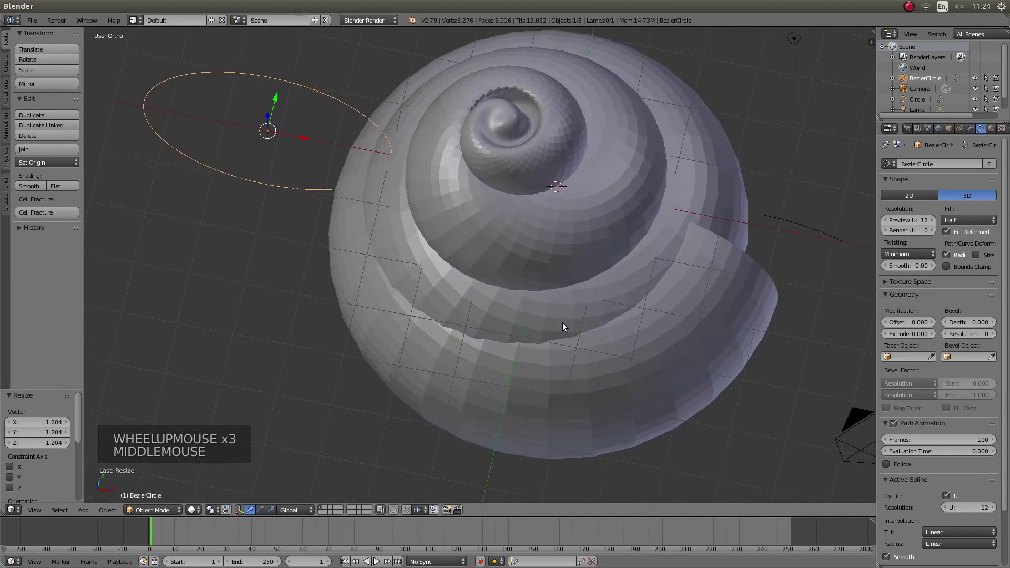
scroll(up, 3)
scroll(down, 3)
scroll(down, 3)
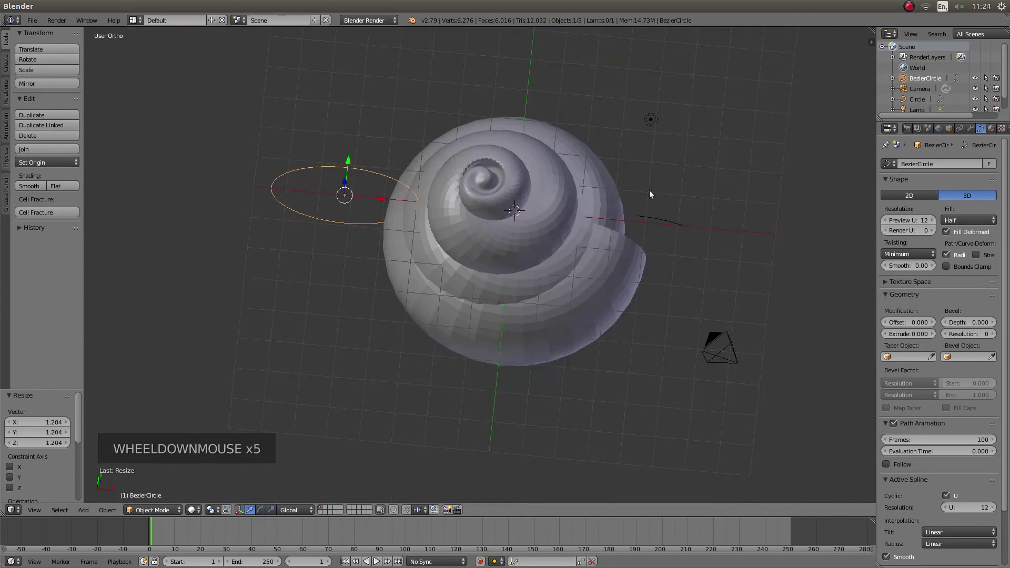
right_click(653, 223)
key(KP_1)
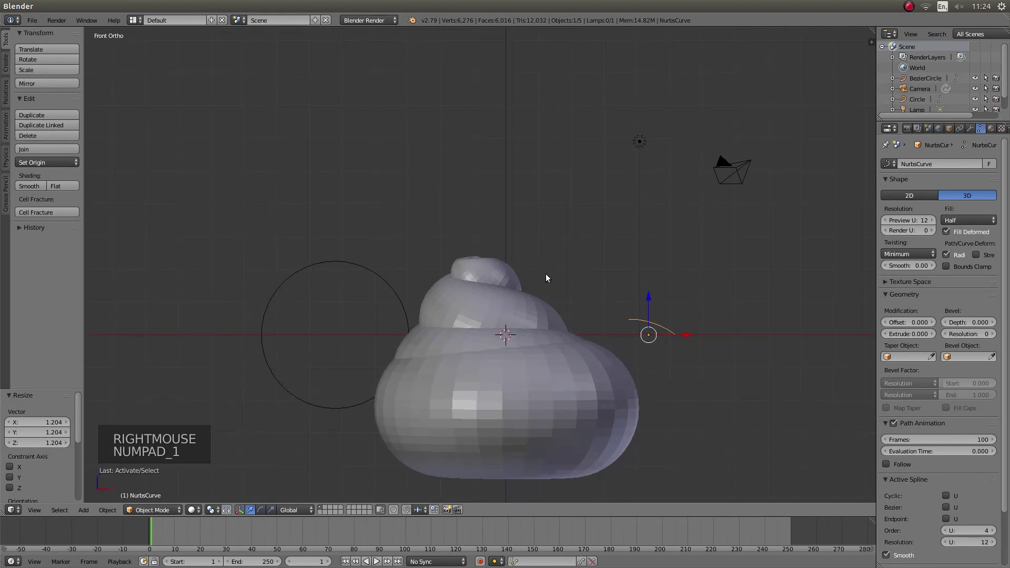
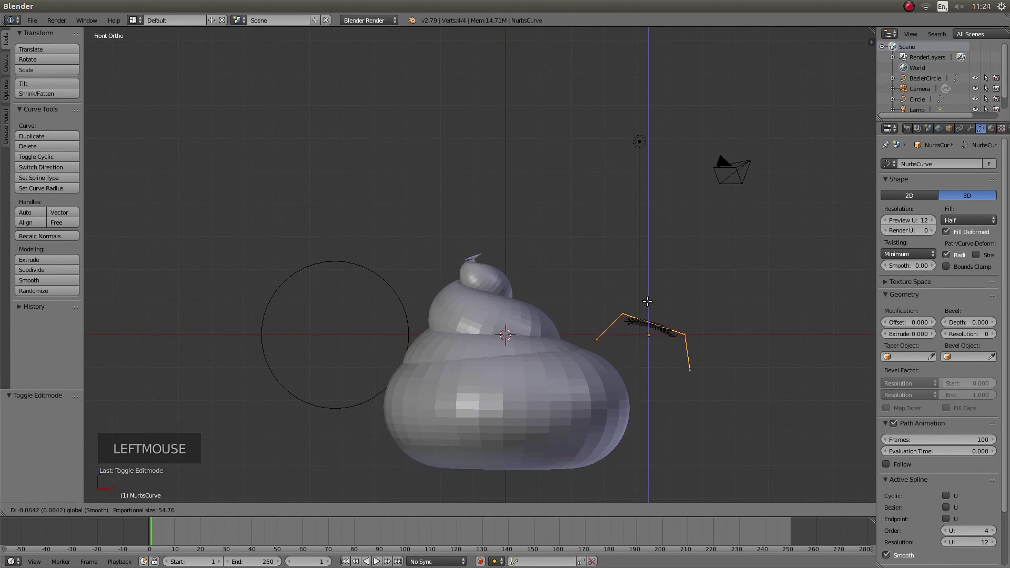
- Move a taper control point along Z to refine the shell's spire tip
scroll(up, 3)
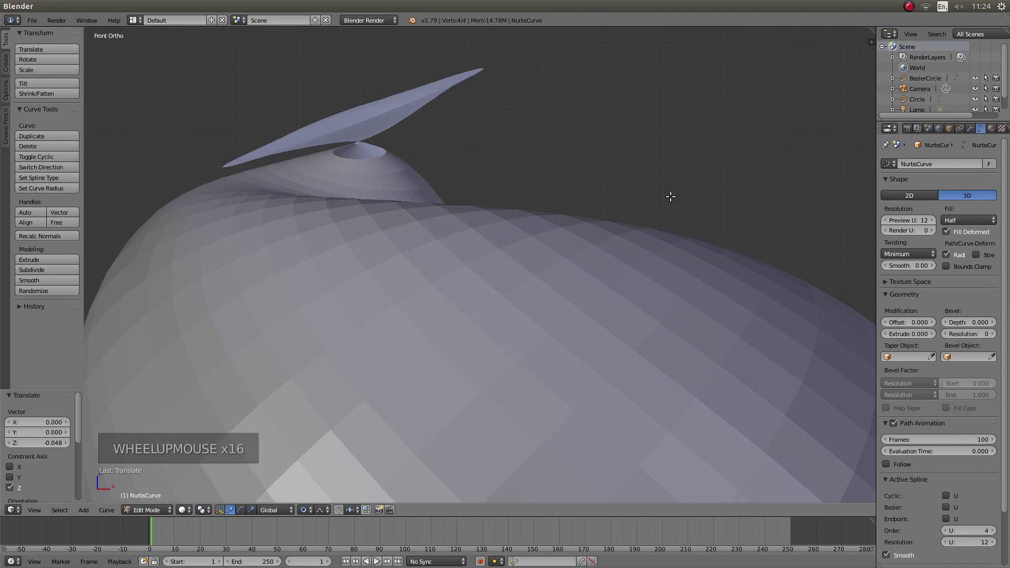
key(g)
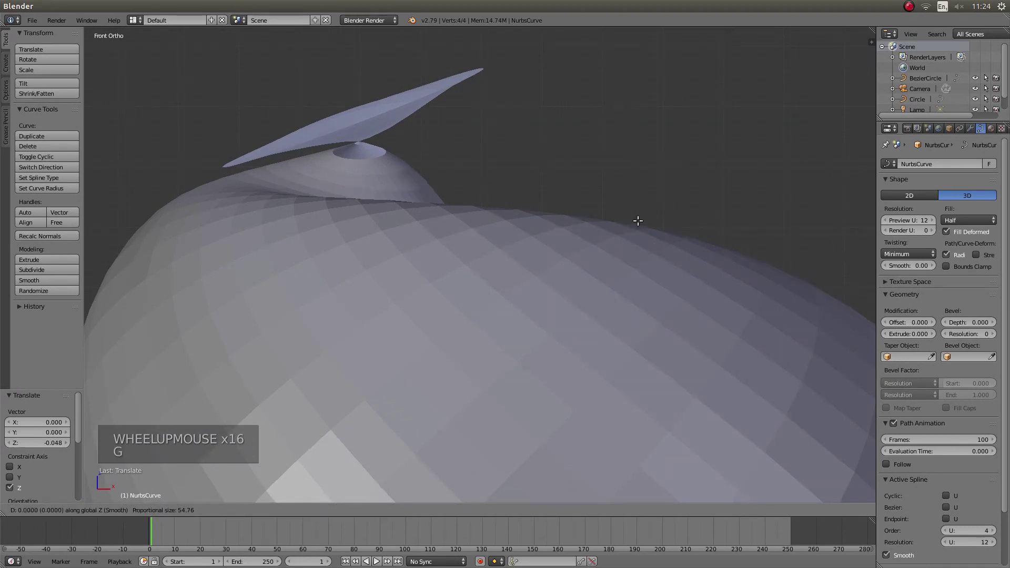
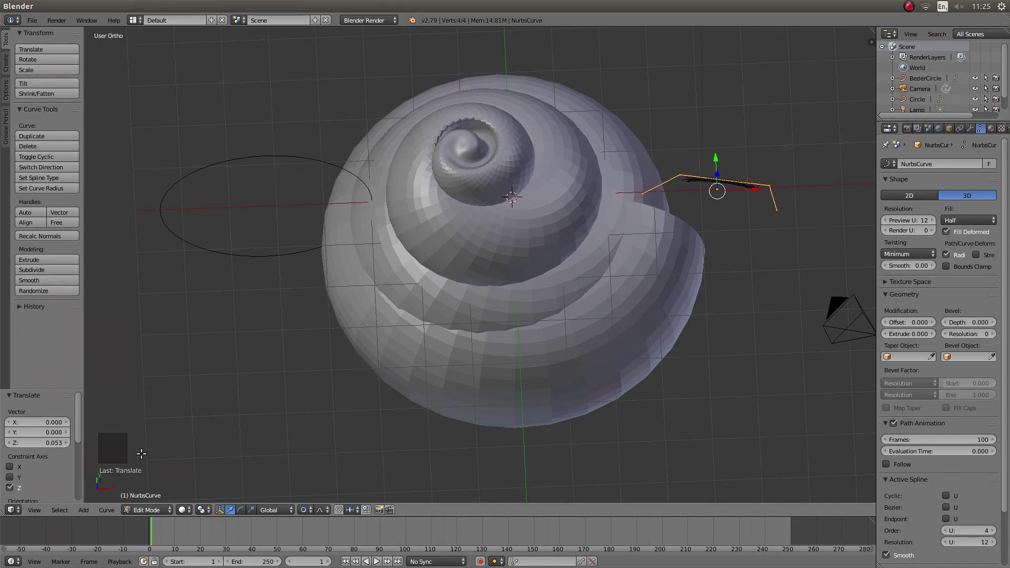
- Edit the Circle spiral path and shift its outer end points along Y to widen the aperture, then leave Edit Mode
key(Tab)
right_click(477, 231)
key(Tab)
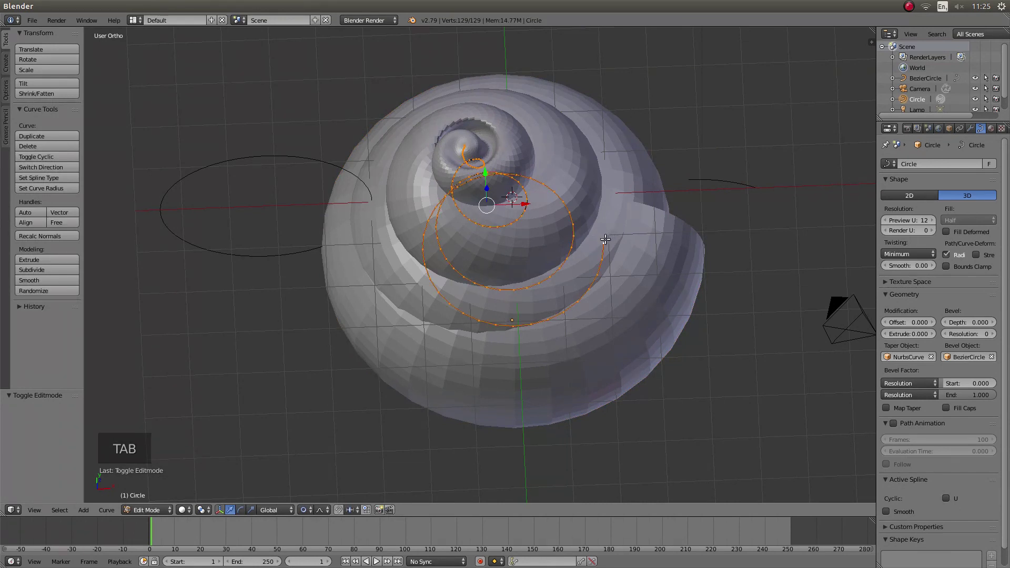
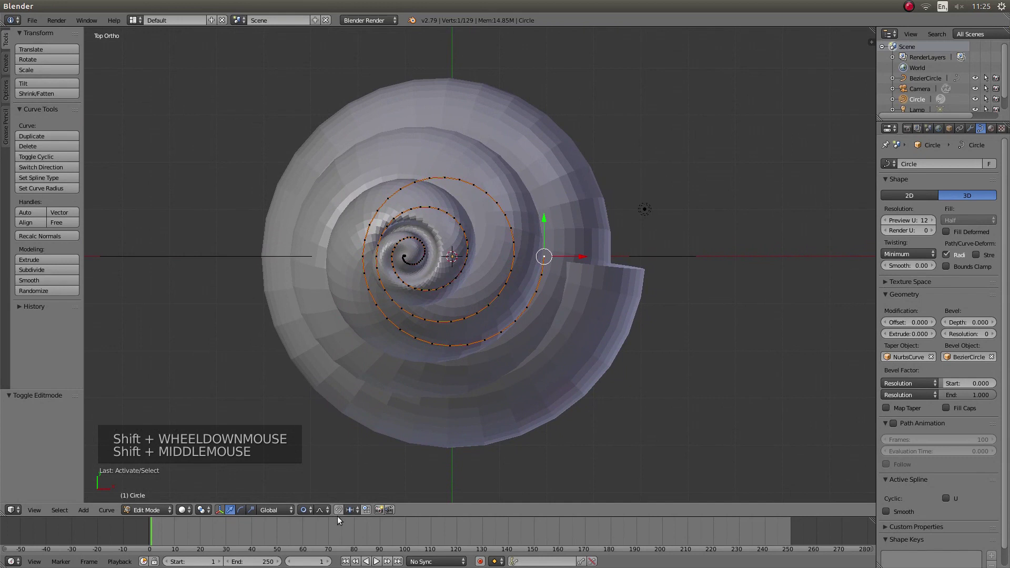
click(308, 515)
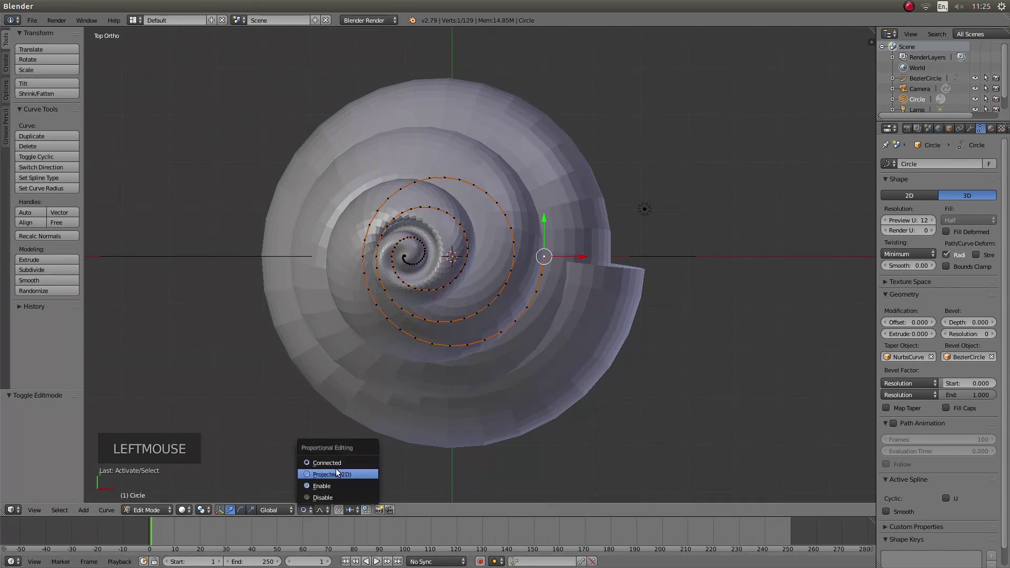
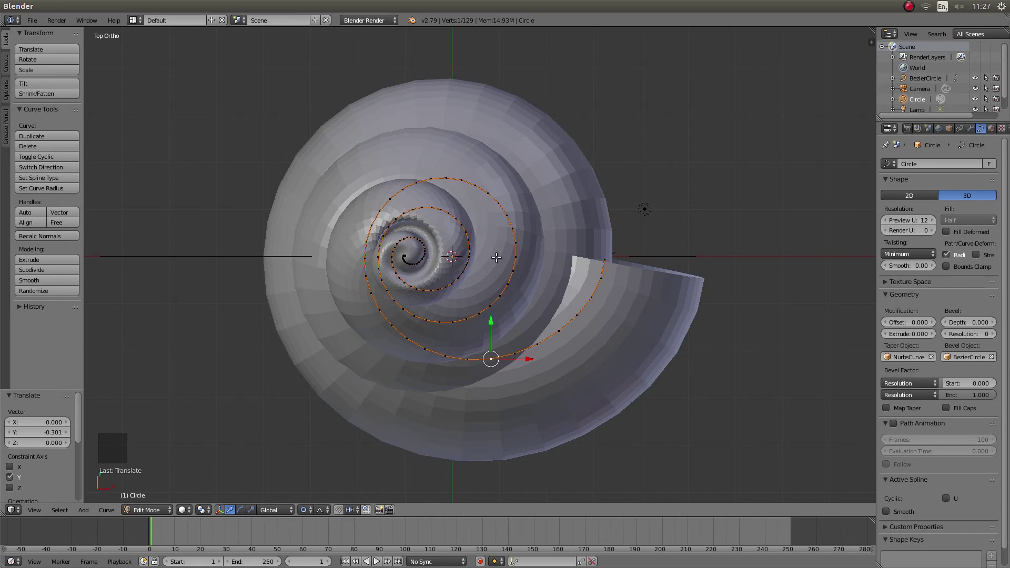
key(Tab)
middle_click(515, 268)
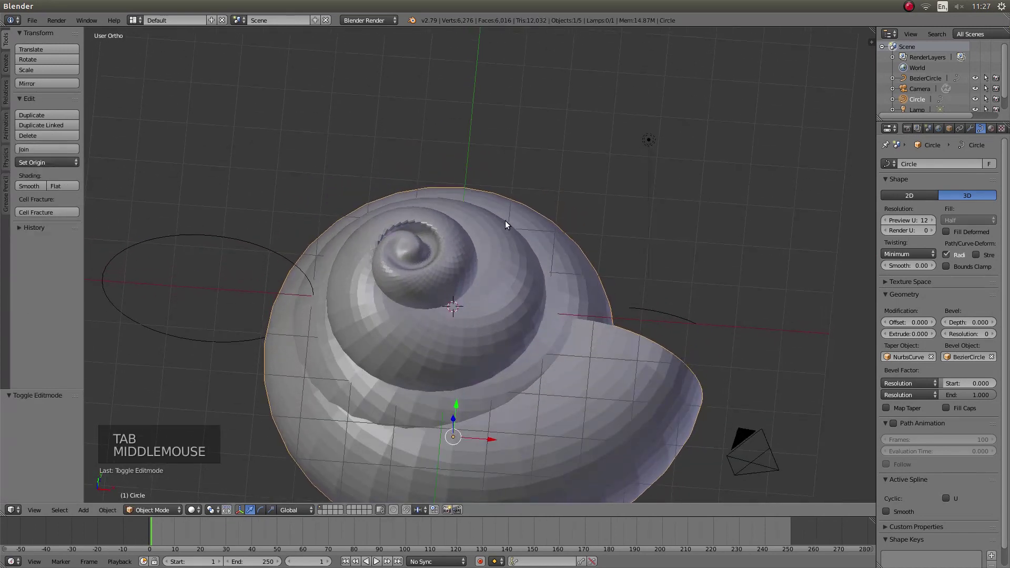
middle_click(493, 351)
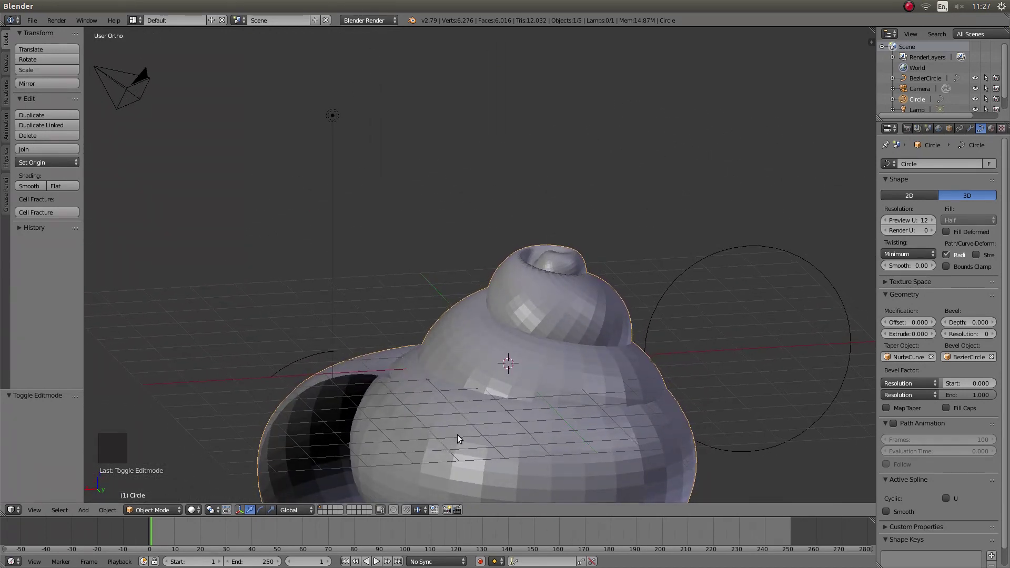
middle_click(460, 438)
middle_click(455, 344)
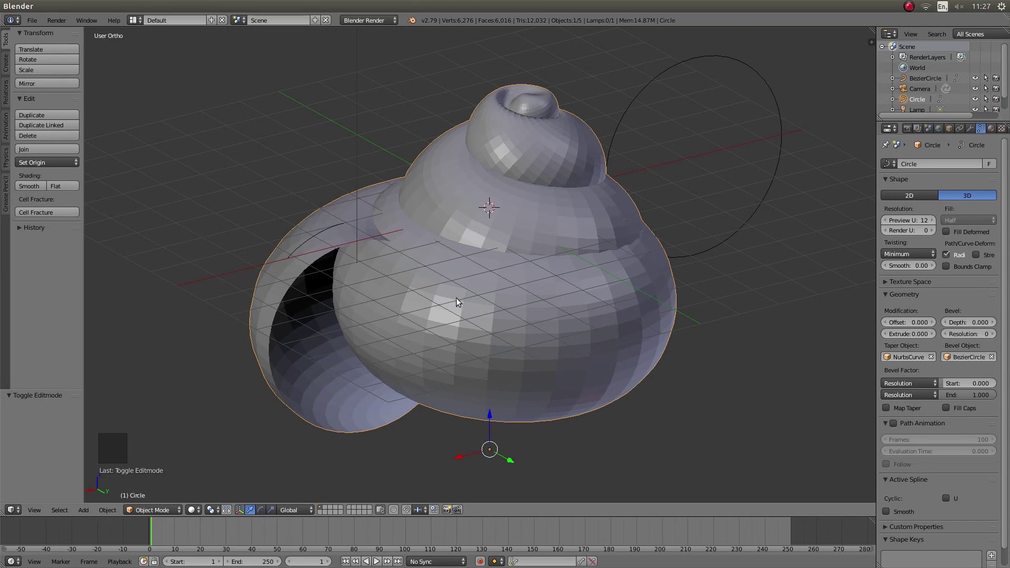
middle_click(449, 280)
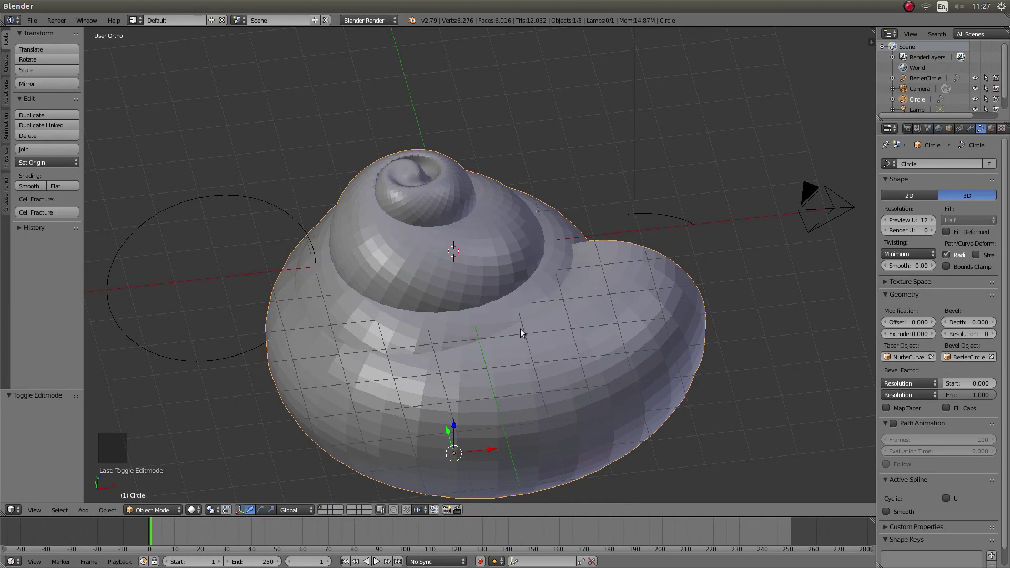
middle_click(522, 334)
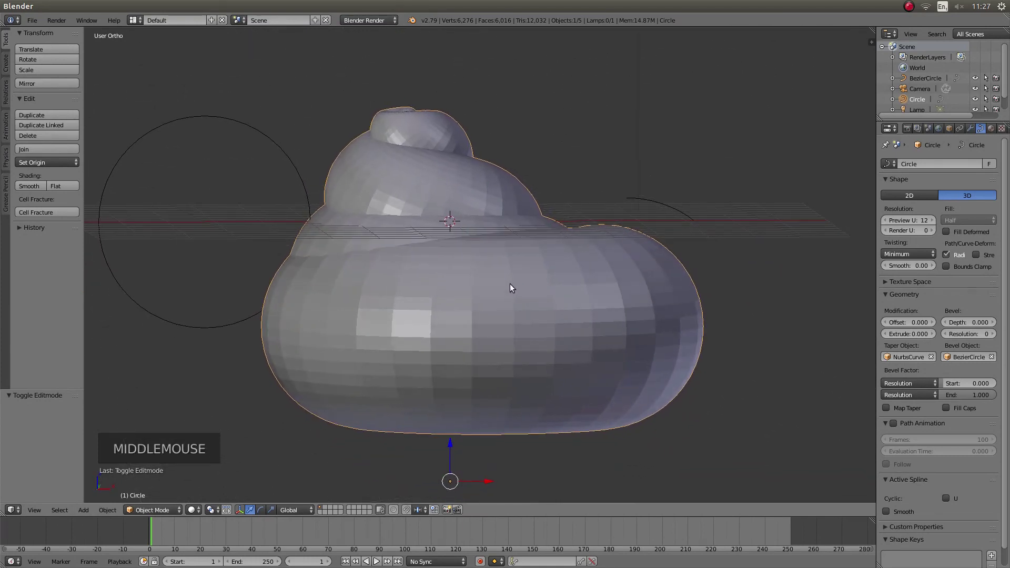